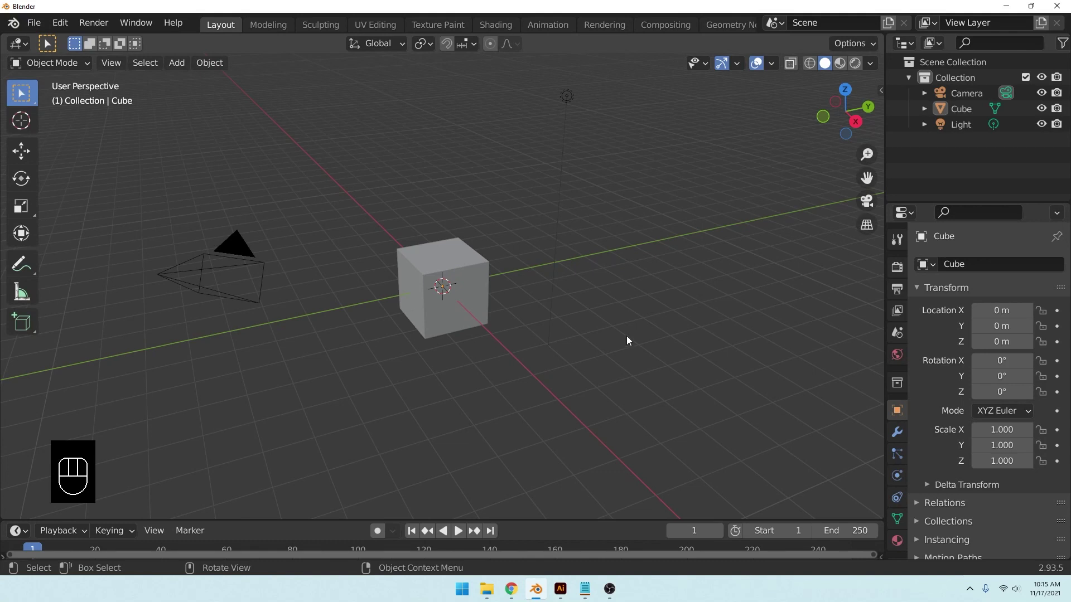
Step: Delete the camera and the light, leaving only the cube, viewed from the front
middle_click(604, 294)
left_click_drag(630, 110, 582, 210)
key("Delete")
left_click(329, 343)
key("Delete")
middle_click(661, 312)
key("KP_1")
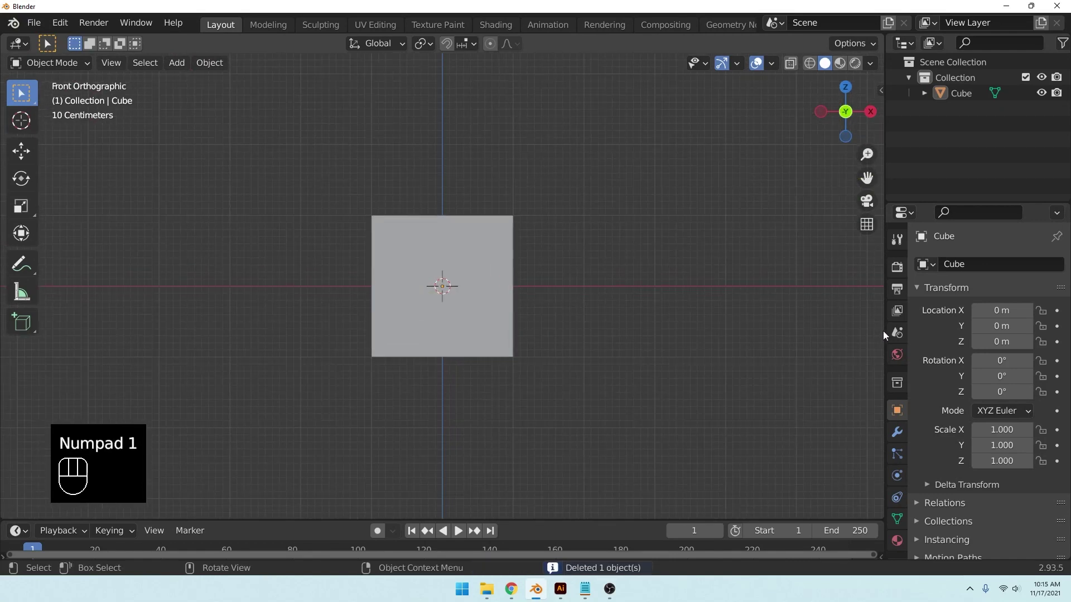
Step: Set the scene's Length unit to Centimeters in Scene Properties > Units
left_click(899, 337)
left_click(921, 346)
left_click_drag(1018, 442, 58, 165)
left_click_drag(628, 268, 621, 295)
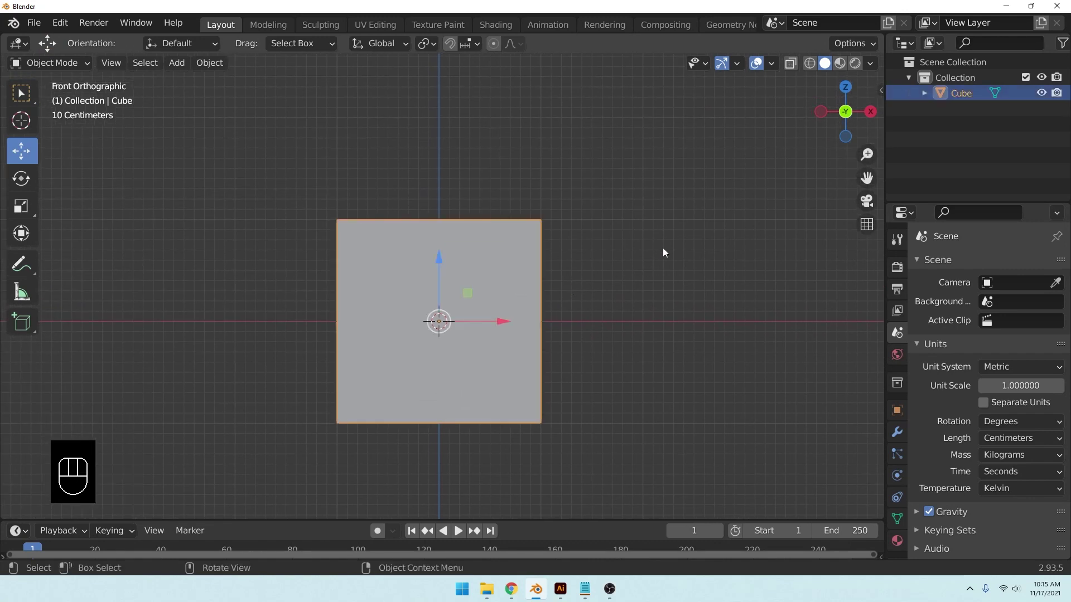
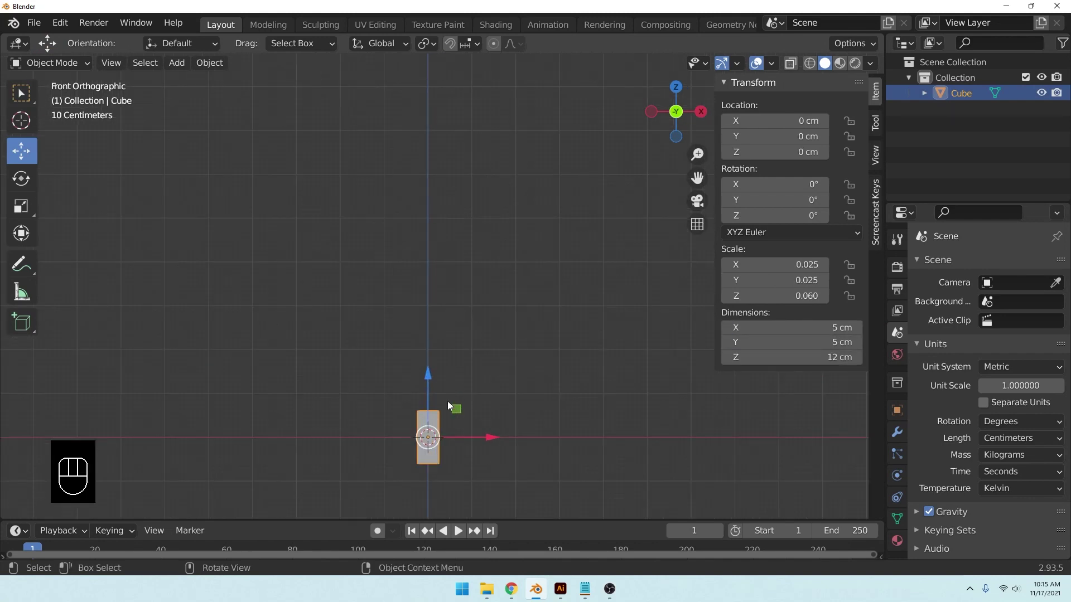
Step: Zoom in on the tall resized box in the viewport
left_click_drag(455, 401, 476, 143)
left_click_drag(498, 198, 494, 330)
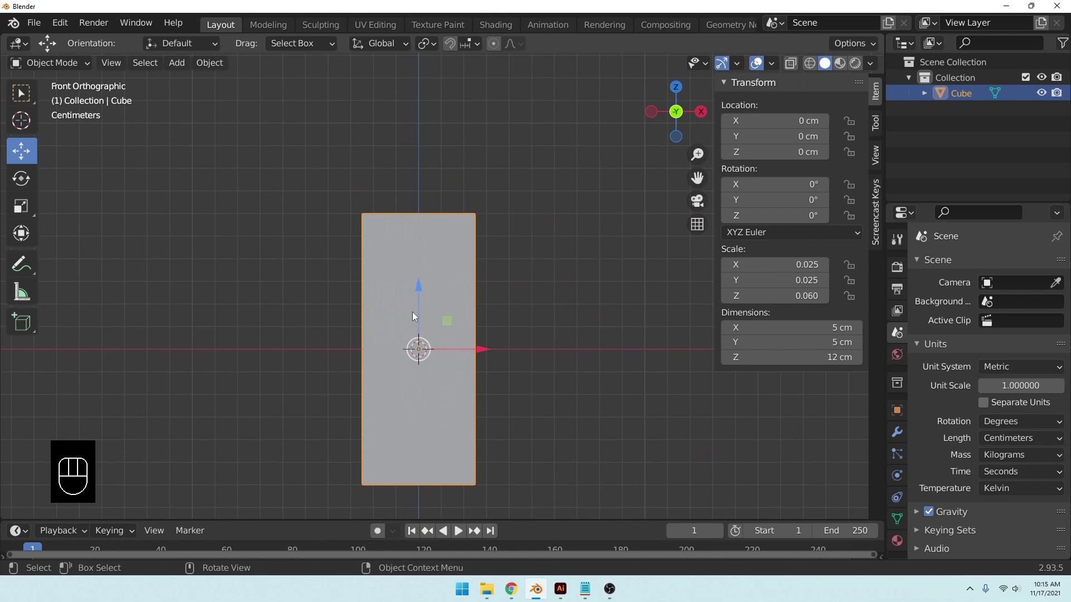
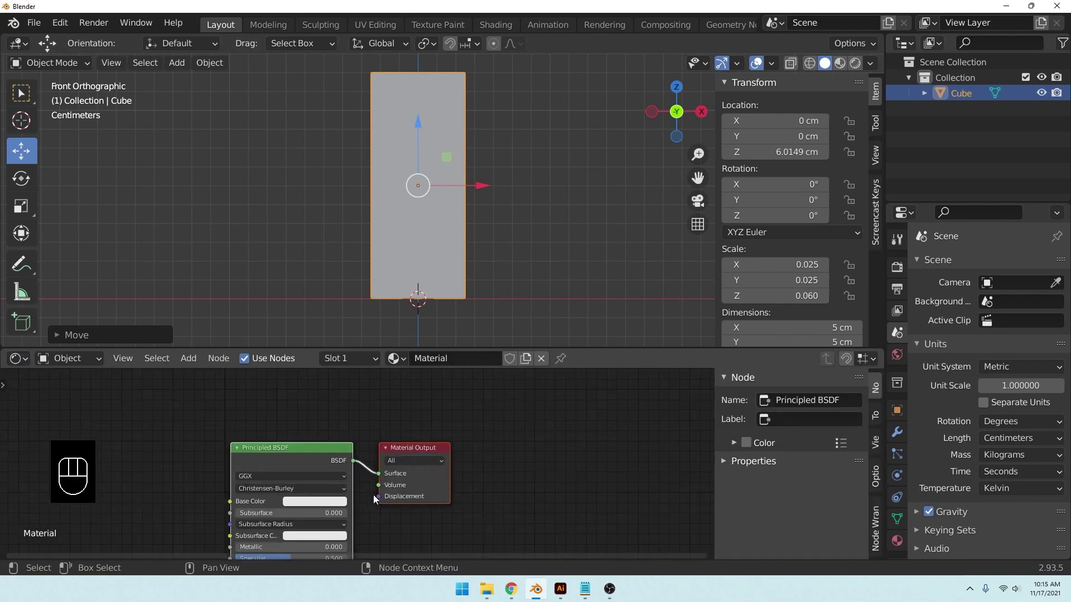
Step: Add an Image Texture node with packaging1.png and feed its Color into the material's Base Color
middle_click(373, 497)
middle_click(516, 478)
left_click_drag(519, 498, 504, 483)
left_click(417, 395)
key("ctrl+t")
middle_click(269, 478)
left_click(178, 449)
left_click(415, 489)
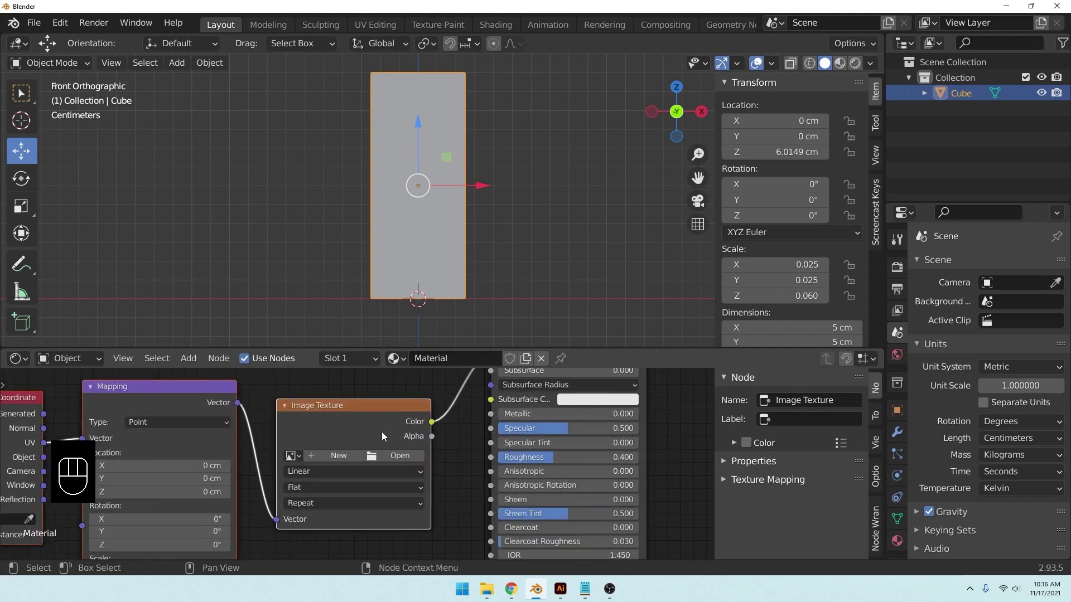
left_click(401, 464)
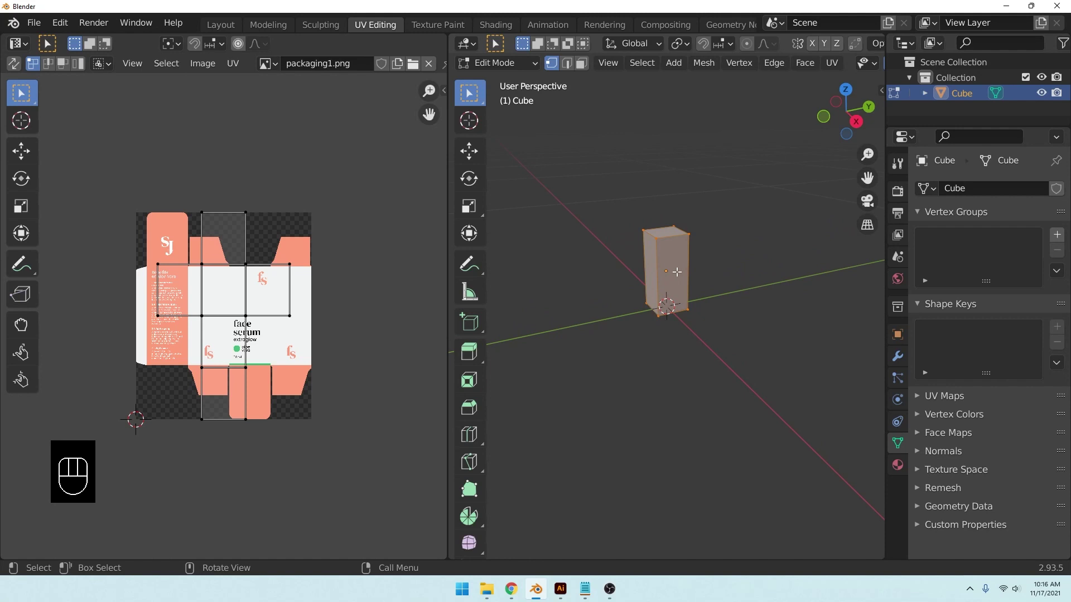
Step: Return to Edit Mode on the box and select all of its faces
key("KP_1")
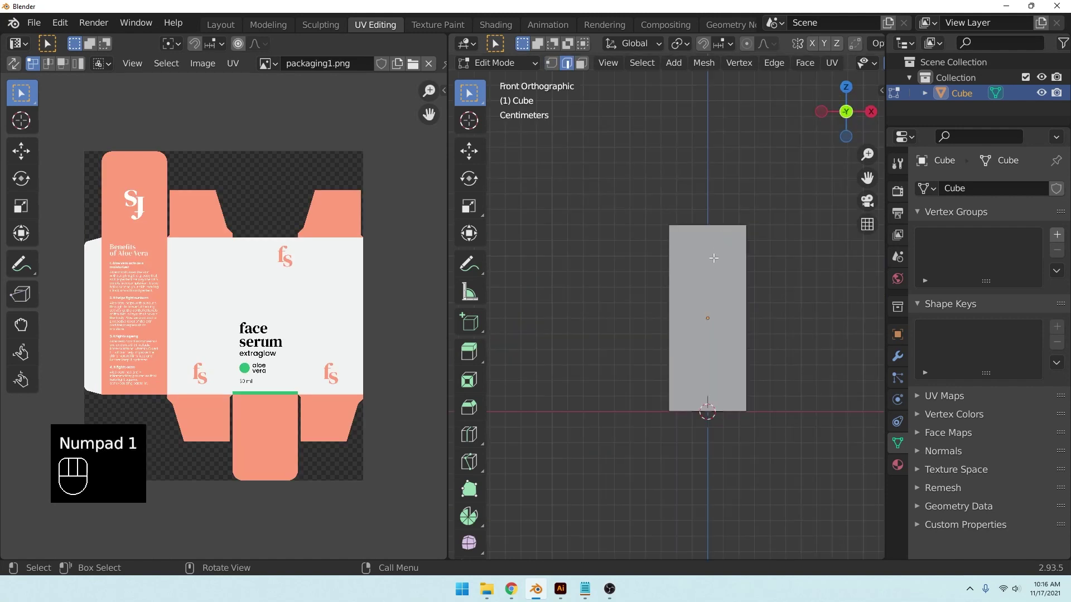
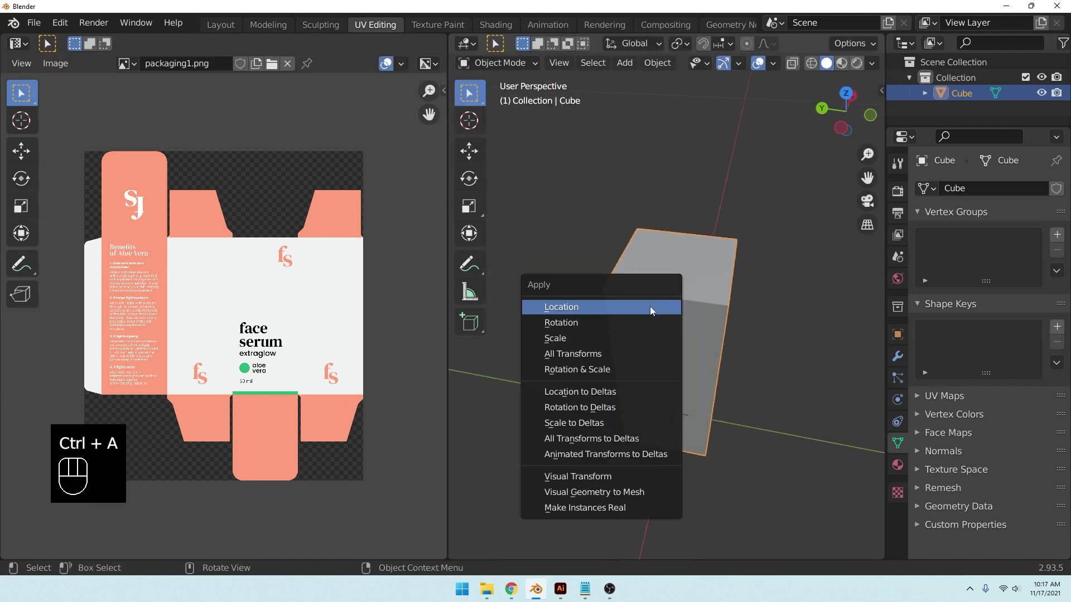
left_click_drag(714, 342, 673, 270)
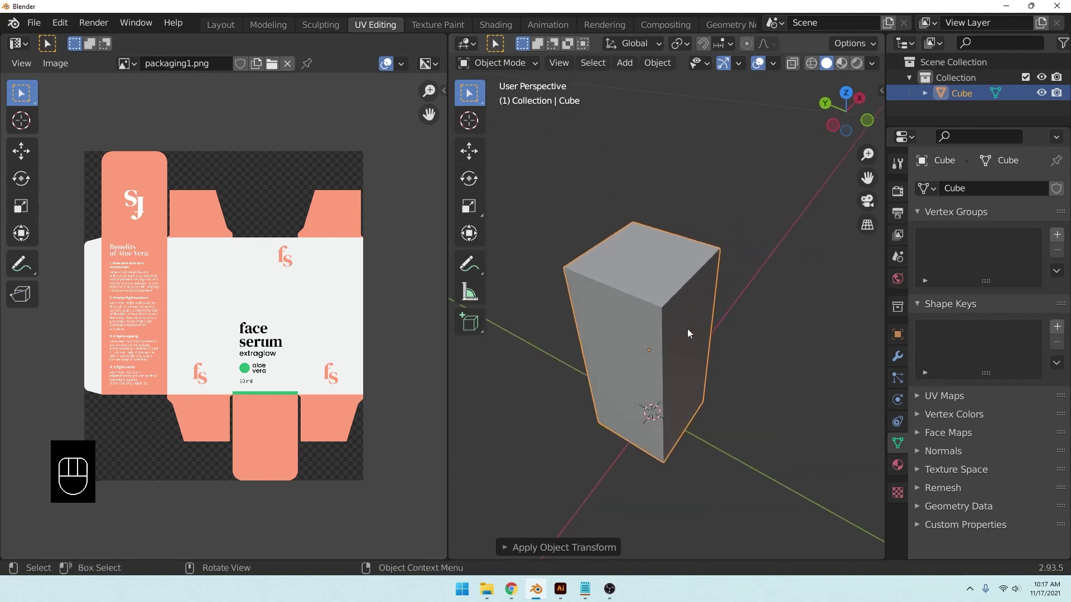
key("Tab")
key("a")
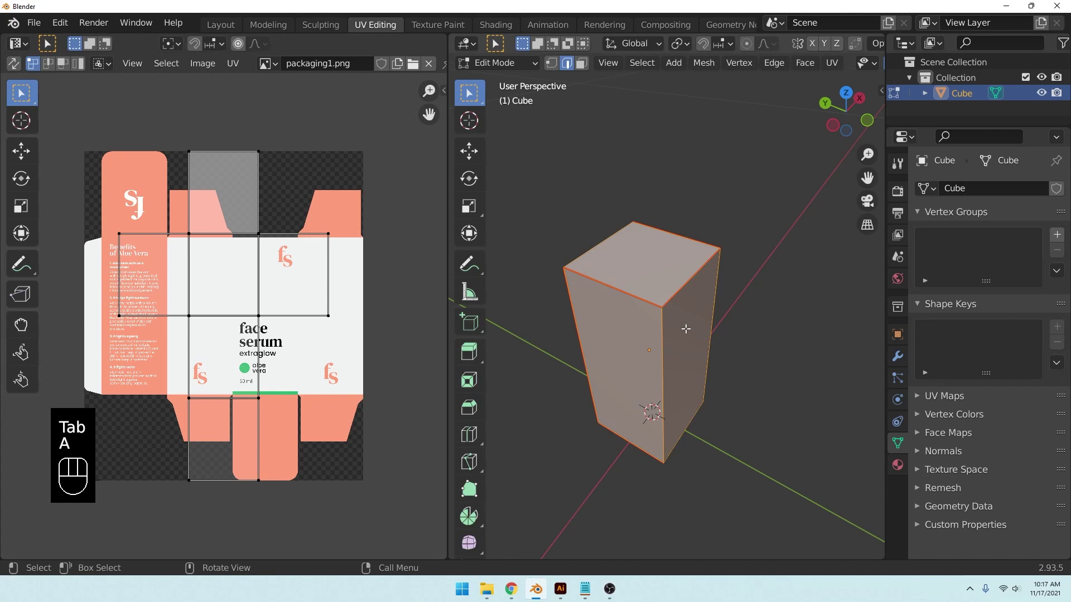
Step: Unwrap the box's faces onto the artwork and zoom in on the UV layout
key("u")
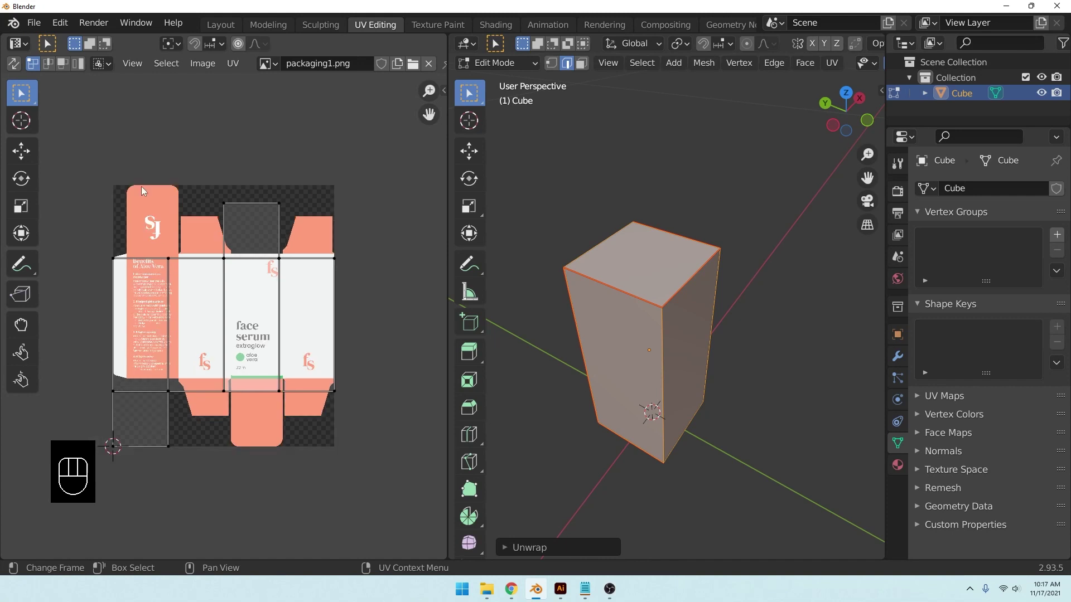
left_click(94, 171)
key("ctrl+z")
left_click_drag(306, 294, 343, 297)
left_click_drag(332, 291, 303, 300)
left_click_drag(283, 293, 258, 298)
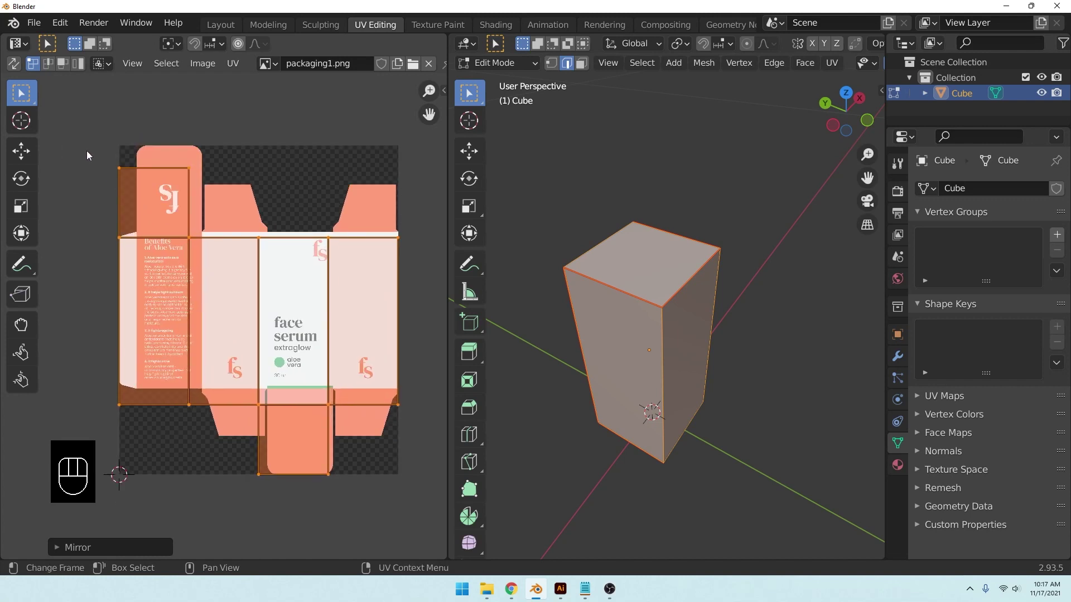
left_click_drag(231, 299, 396, 476)
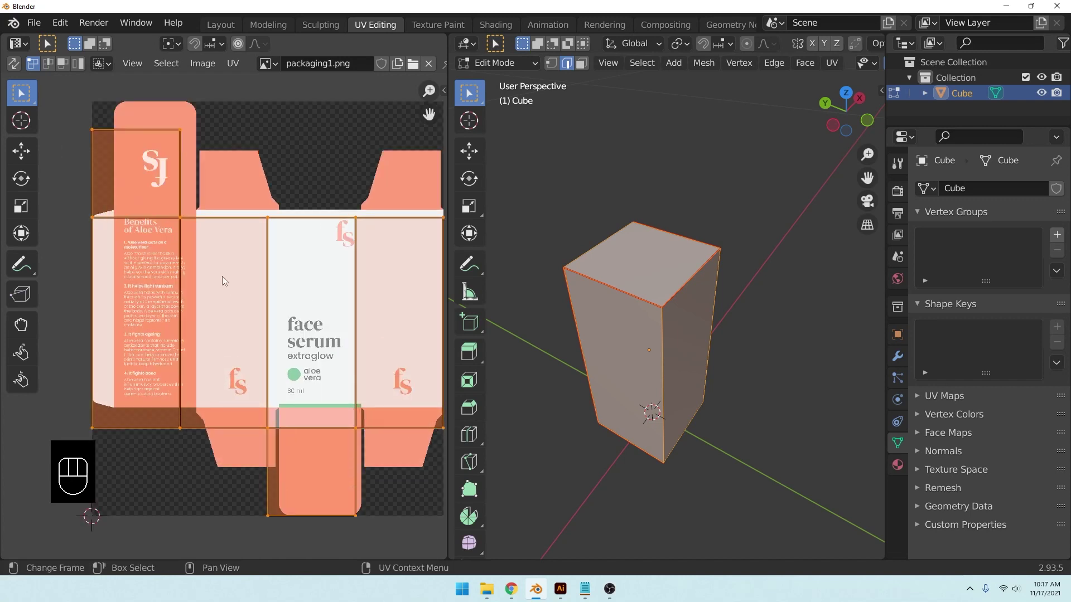
Step: Move and scale the UV faces so their edges sit on the artwork's panel fold lines and corners
key("s")
left_click(357, 229)
left_click(318, 317)
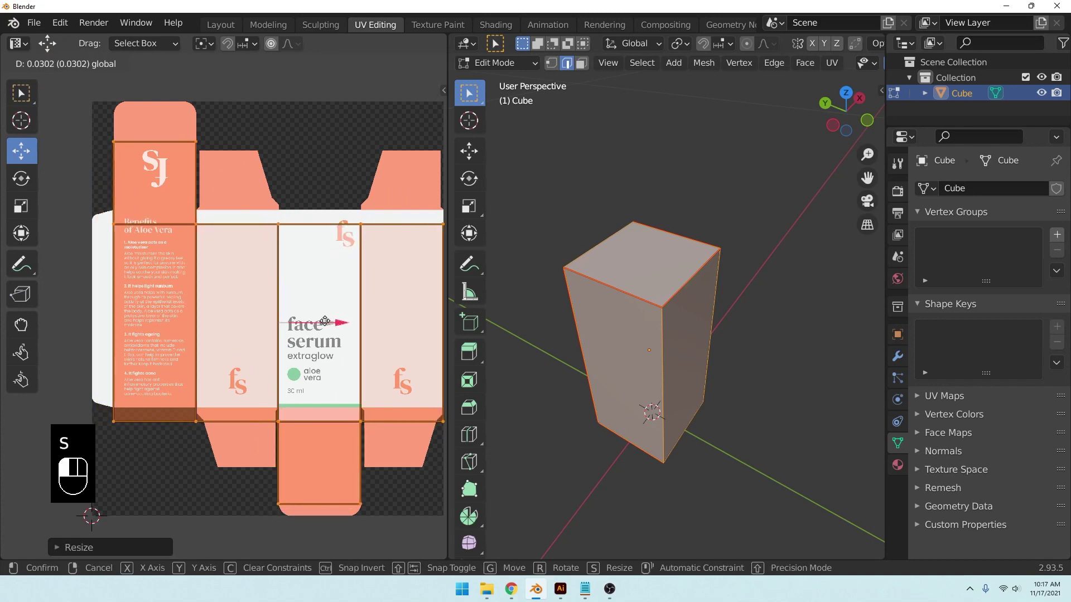
left_click_drag(281, 291, 282, 274)
left_click_drag(345, 272, 289, 233)
left_click_drag(247, 279, 340, 303)
left_click_drag(300, 301, 295, 394)
left_click_drag(252, 301, 400, 369)
left_click_drag(276, 301, 212, 273)
left_click(340, 357)
left_click_drag(301, 261, 285, 198)
left_click_drag(214, 372, 245, 235)
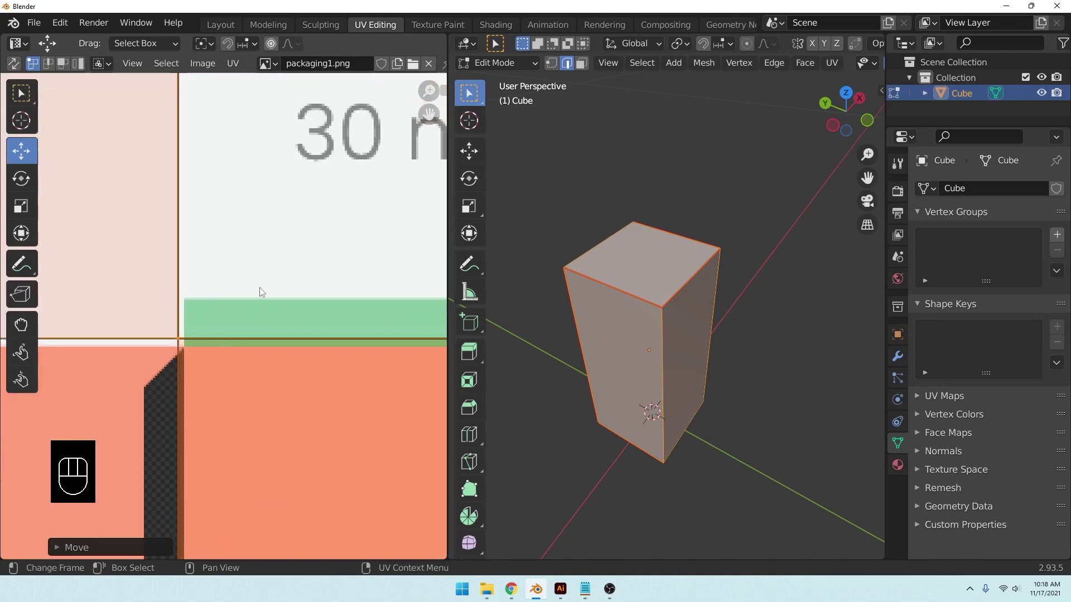
Step: Grab the remaining UV edge and line it up with the green strip of the artwork
key("g")
left_click(288, 276)
left_click_drag(313, 273, 161, 242)
left_click_drag(309, 263, 111, 295)
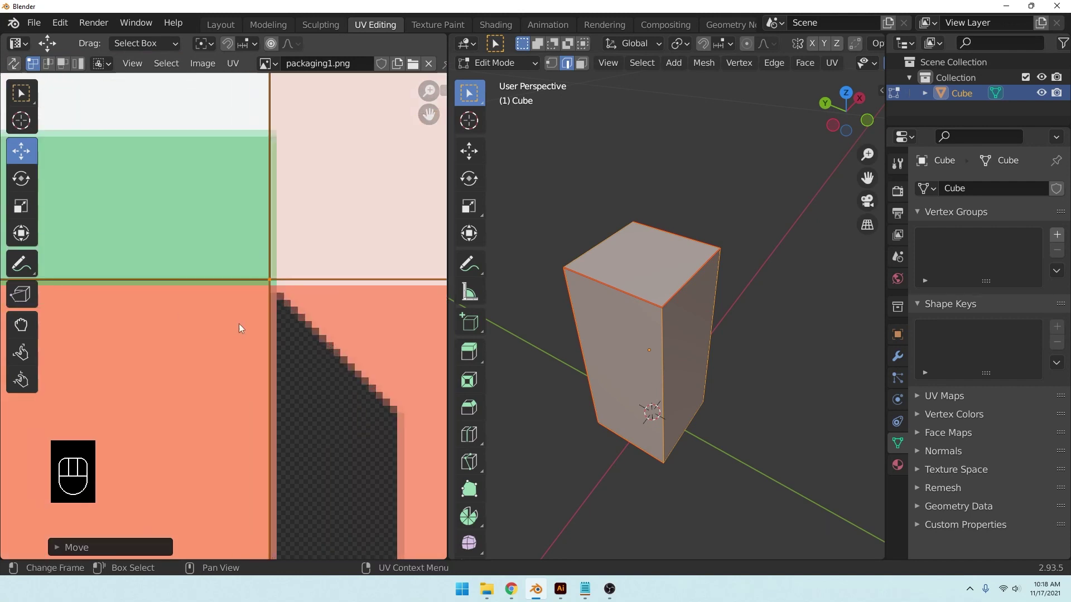
left_click_drag(231, 284, 299, 328)
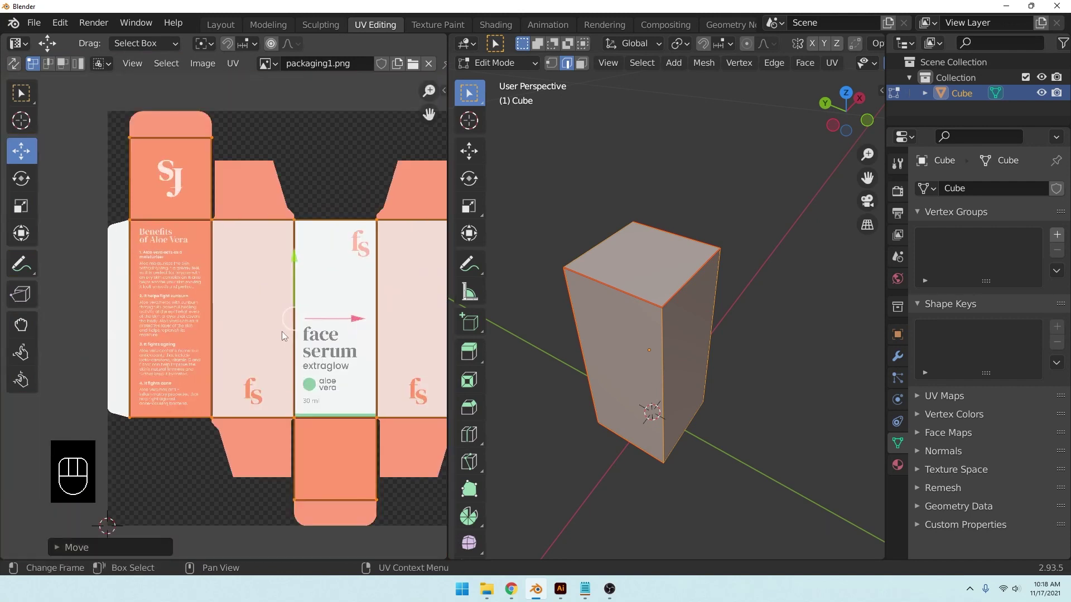
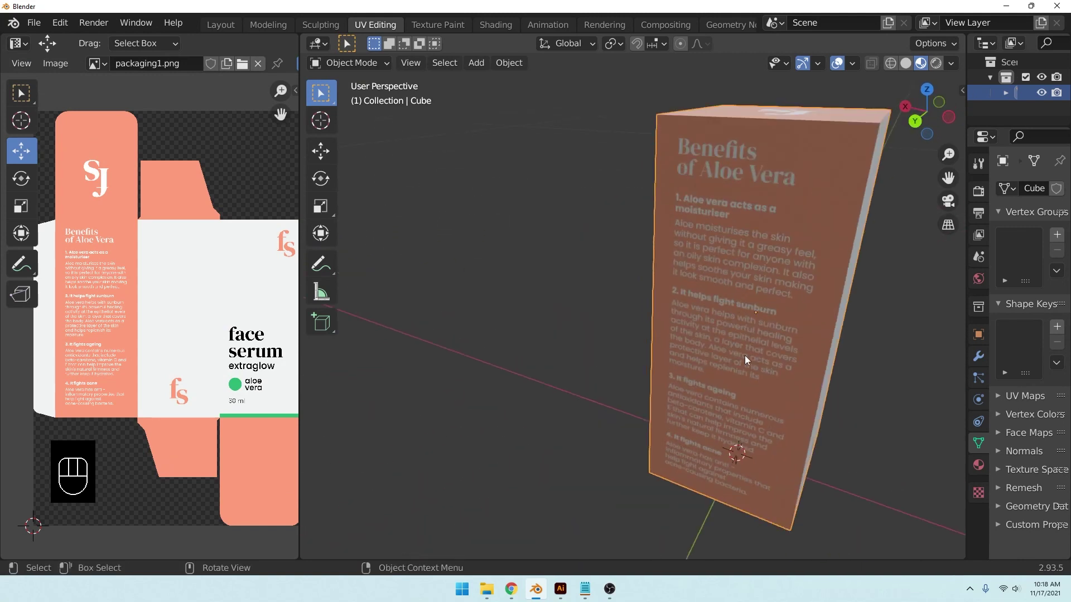
Step: Orbit the view to check the mirrored box's front artwork
middle_click(809, 346)
left_click_drag(690, 346, 559, 353)
left_click_drag(623, 354, 540, 358)
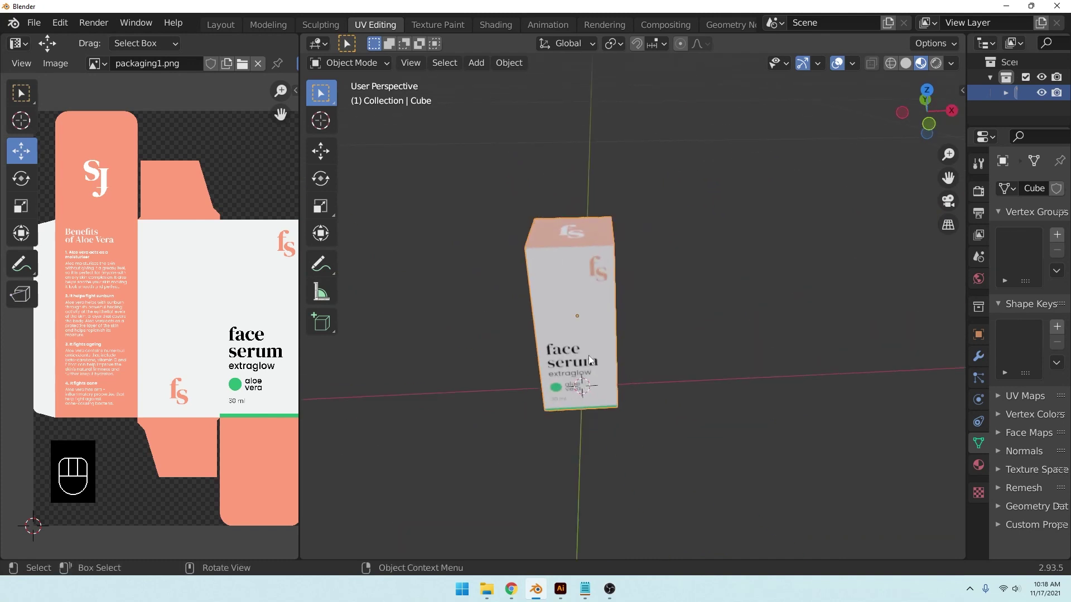
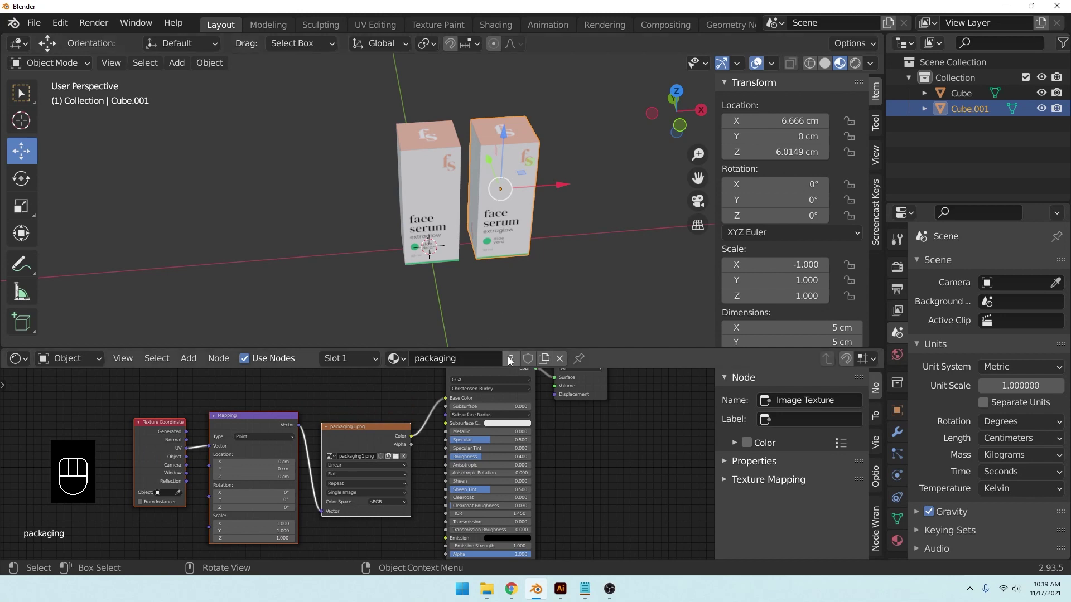
Step: Make the second box's material single-user and load packaging2.png into its Image Texture node
left_click(513, 361)
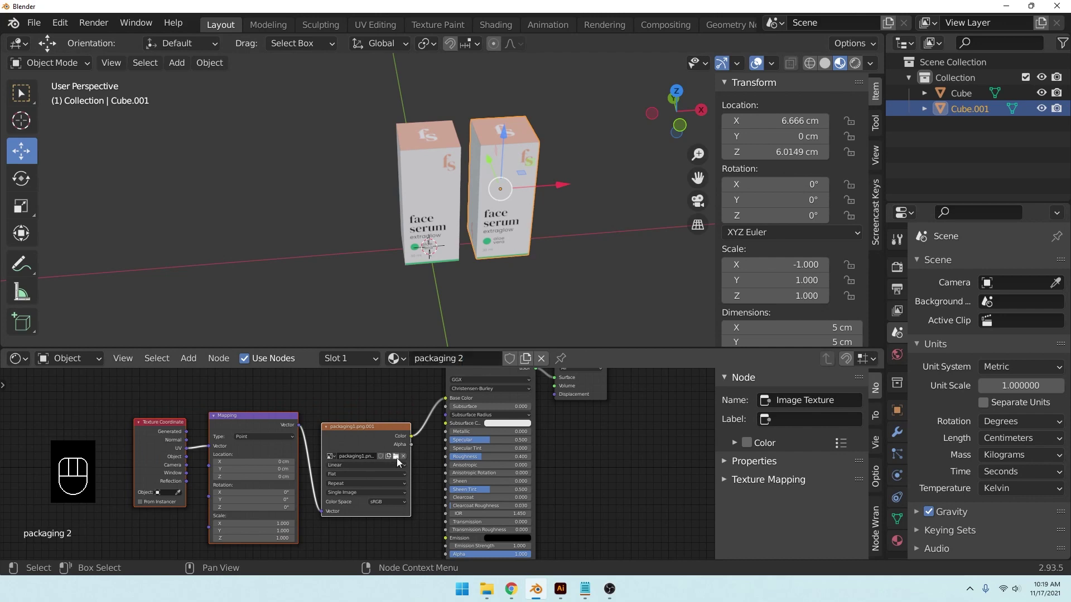
left_click(400, 459)
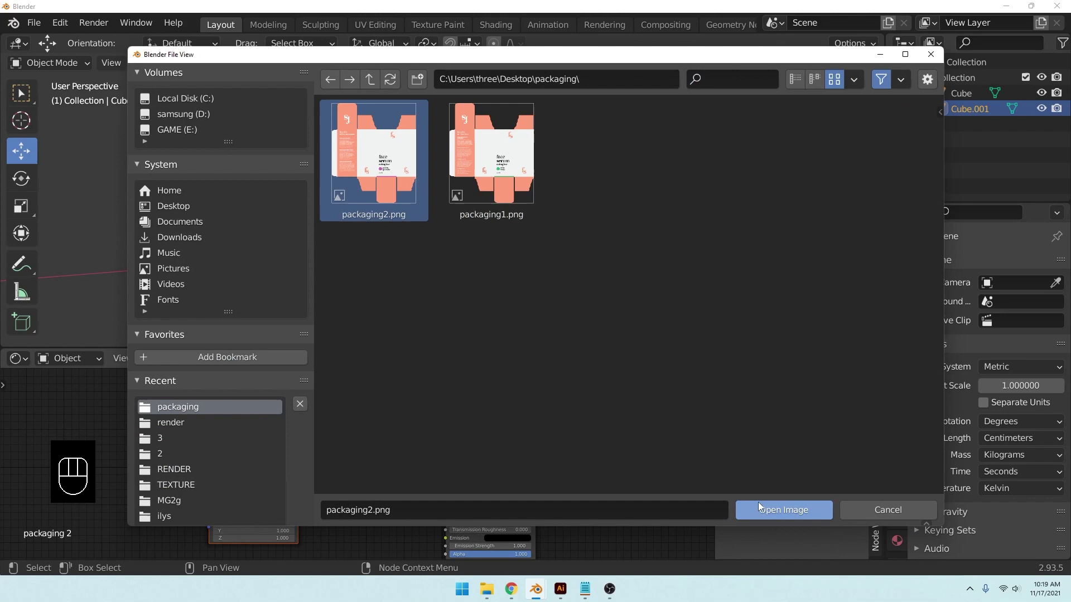
left_click(613, 440)
Step: Orbit the view around both boxes to inspect the two artwork variants
middle_click(567, 208)
left_click_drag(555, 198, 508, 200)
left_click_drag(471, 215, 415, 226)
middle_click(423, 232)
middle_click(483, 245)
left_click_drag(581, 257, 648, 271)
left_click_drag(515, 199, 469, 255)
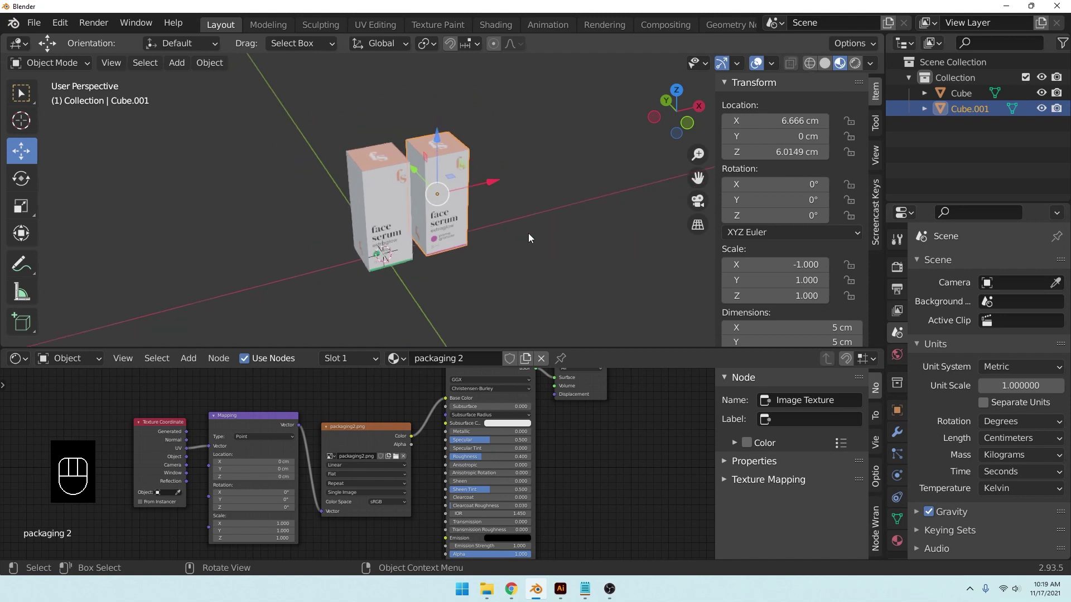
middle_click(491, 226)
left_click_drag(556, 220, 508, 234)
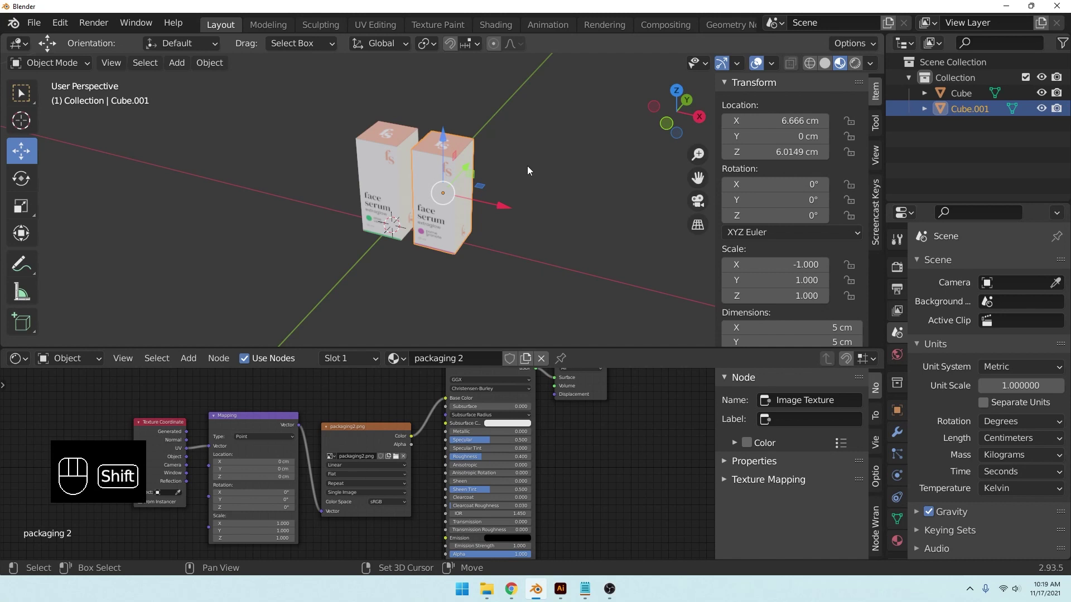
Step: Add a mesh plane under the boxes and enter Edit Mode on it
key("shift+a")
middle_click(405, 216)
key("Tab")
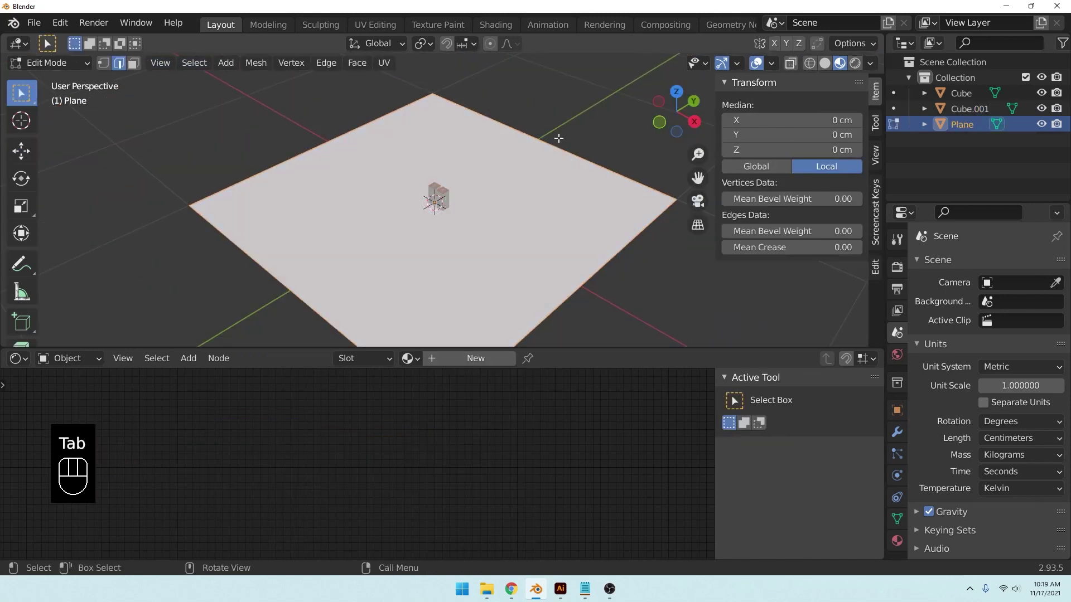
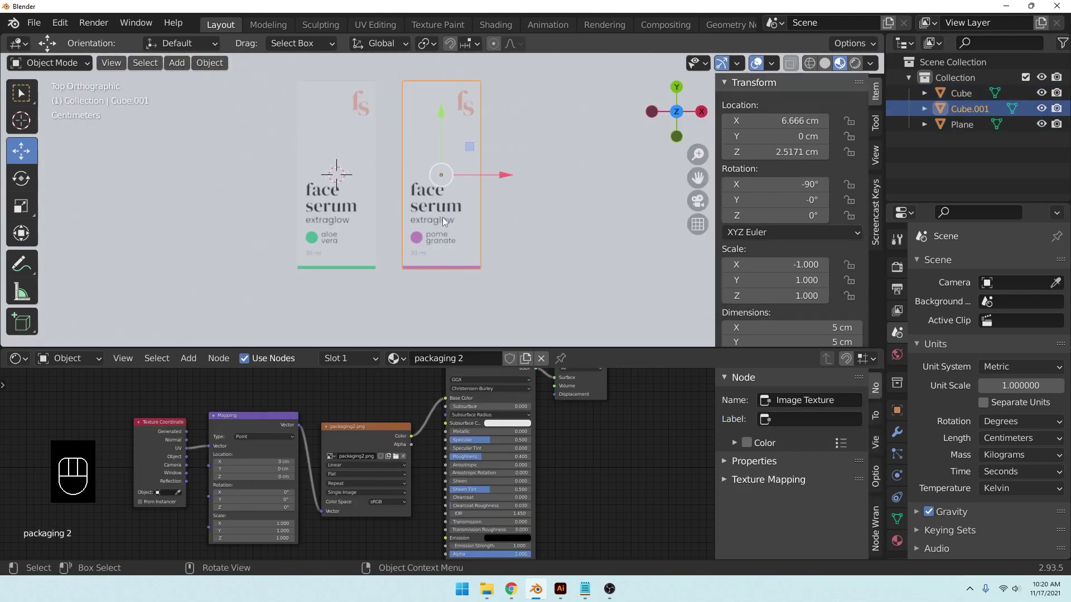
Step: Duplicate the pomegranate box into the row and shift it a few centimetres back from the aloe vera box
key("shift+d")
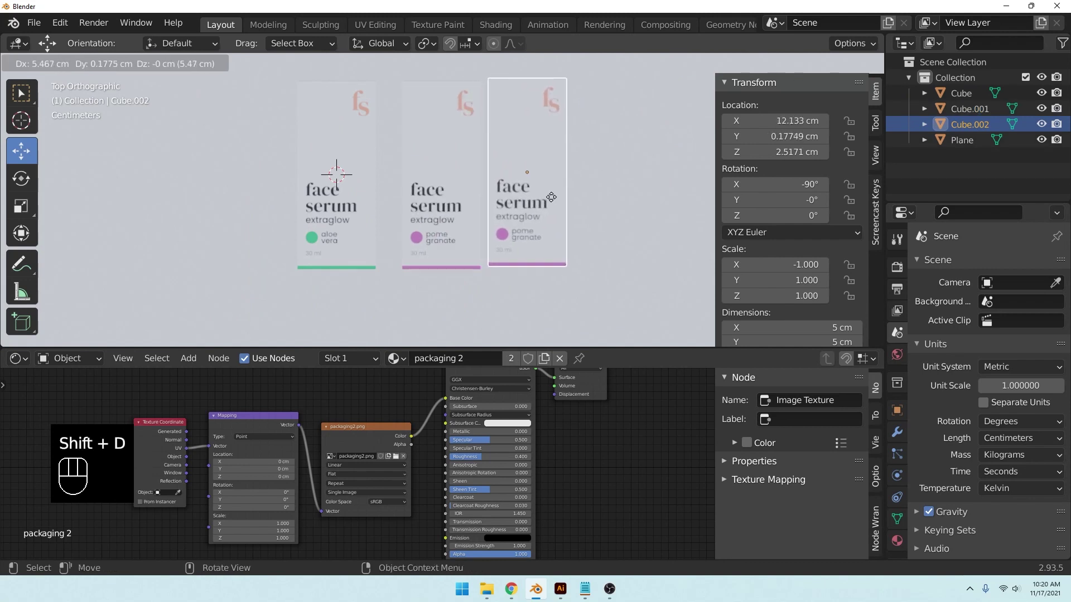
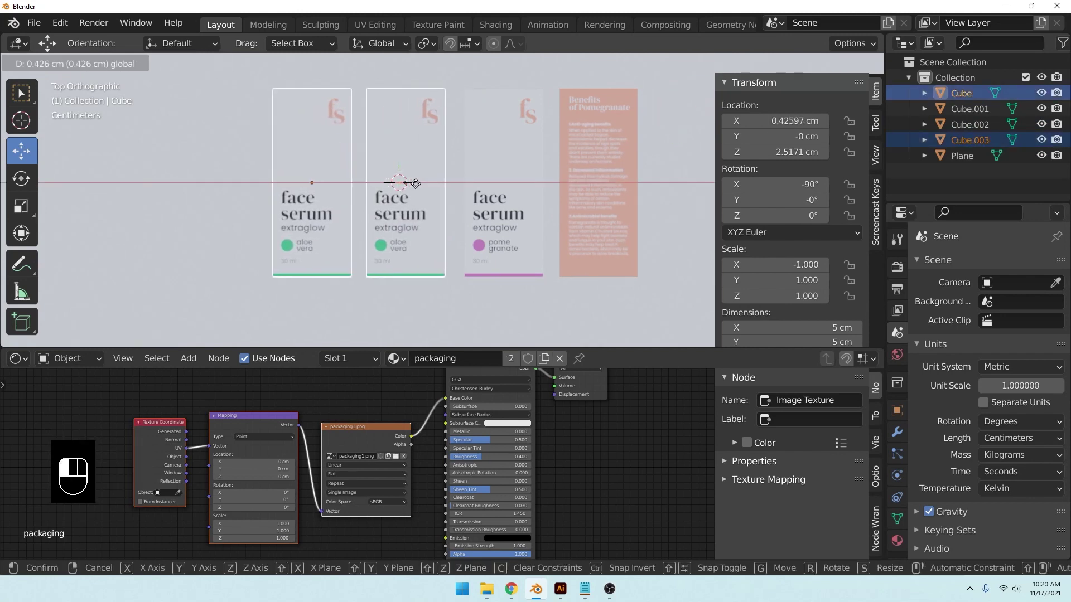
left_click(418, 232)
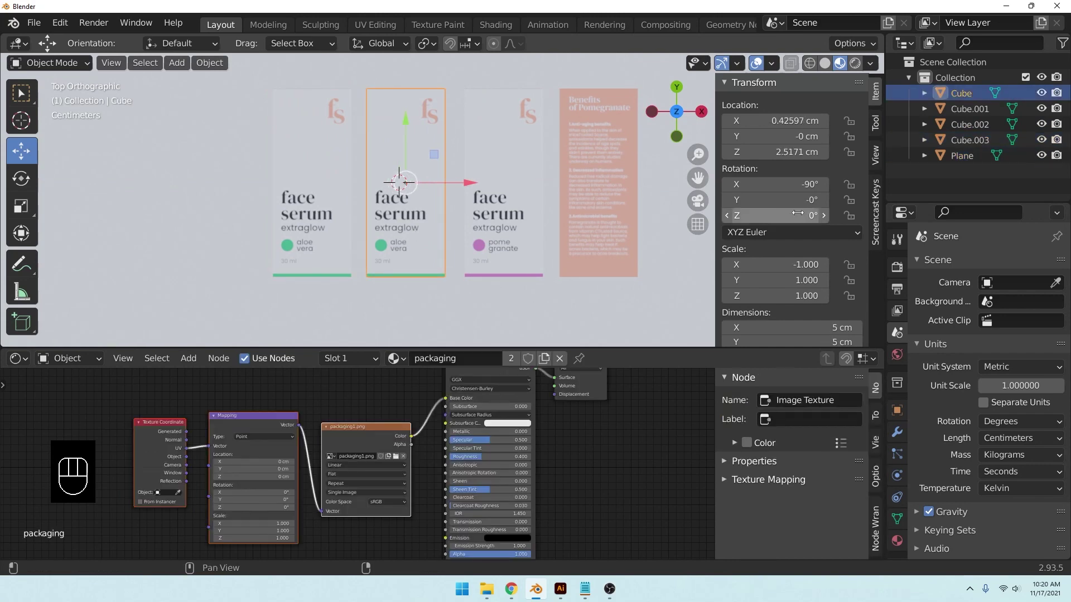
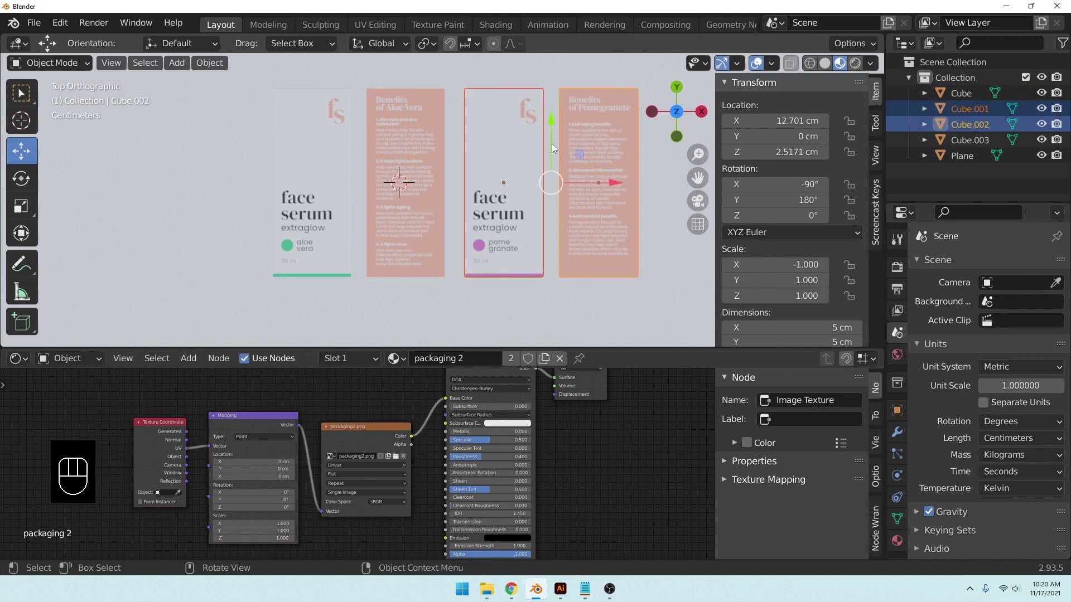
left_click_drag(556, 149, 551, 202)
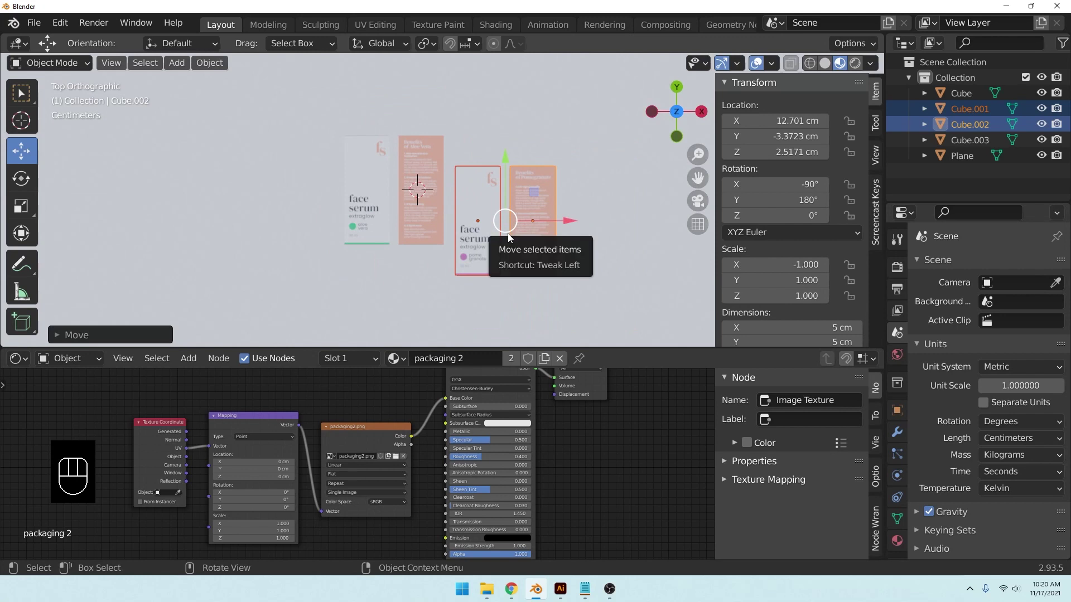
left_click_drag(554, 200, 515, 175)
left_click_drag(521, 196, 484, 159)
Step: Add an area light, duplicate it, tilt the copy to face the backdrop and move it in front of the boxes
key("shift+a")
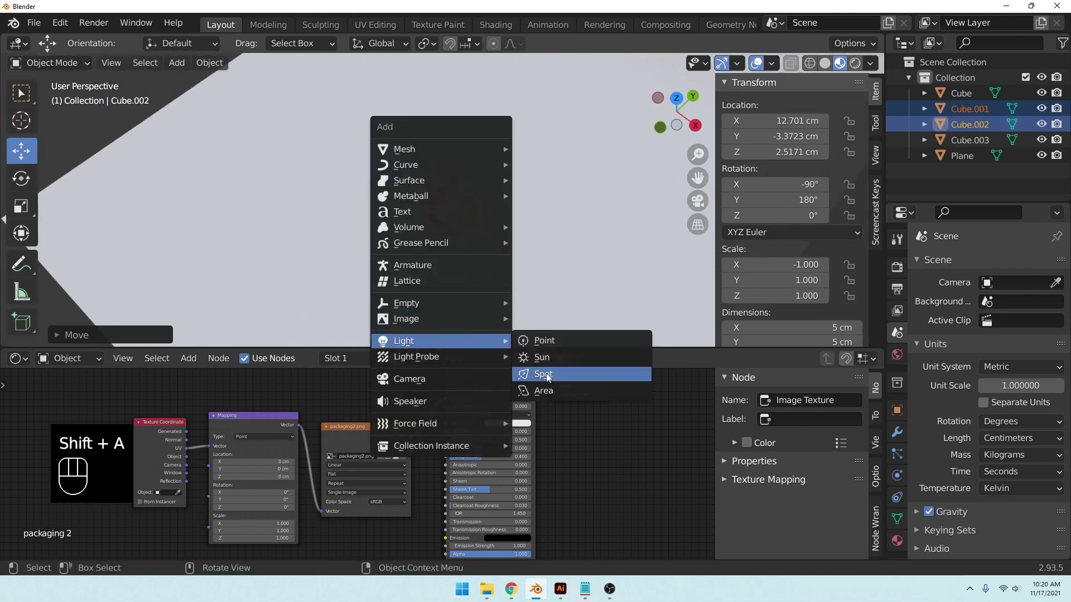
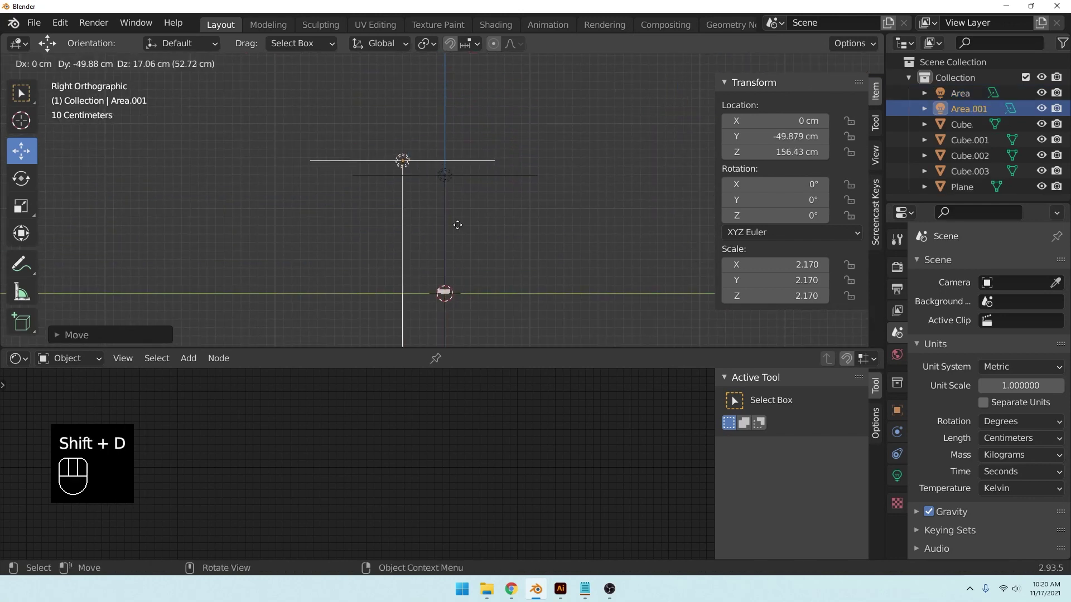
right_click(461, 228)
key("r")
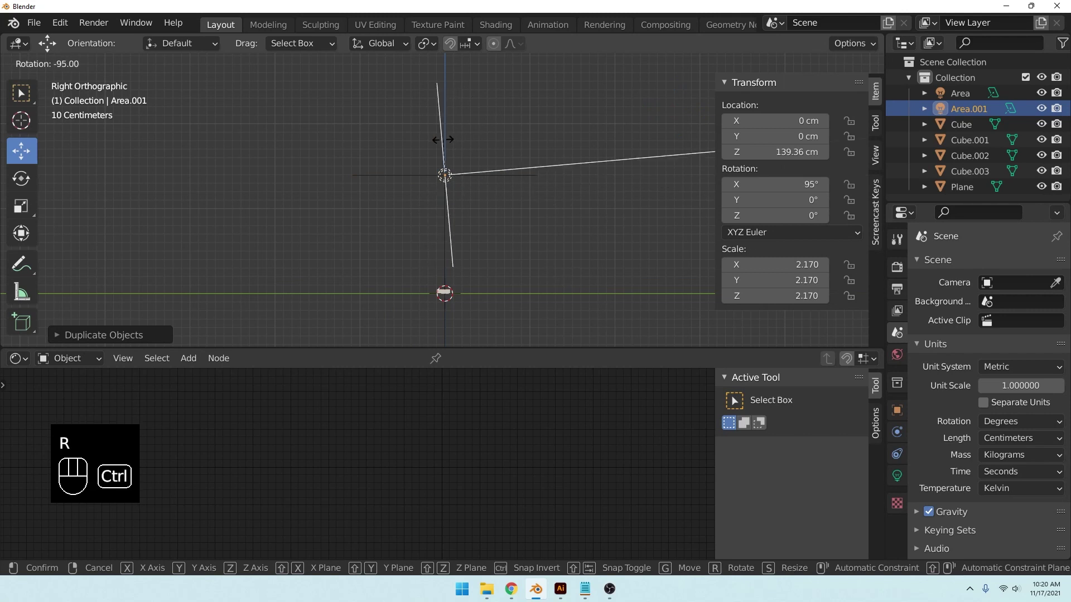
left_click_drag(451, 144, 568, 137)
key("g")
left_click_drag(492, 206, 459, 226)
left_click_drag(459, 226, 642, 197)
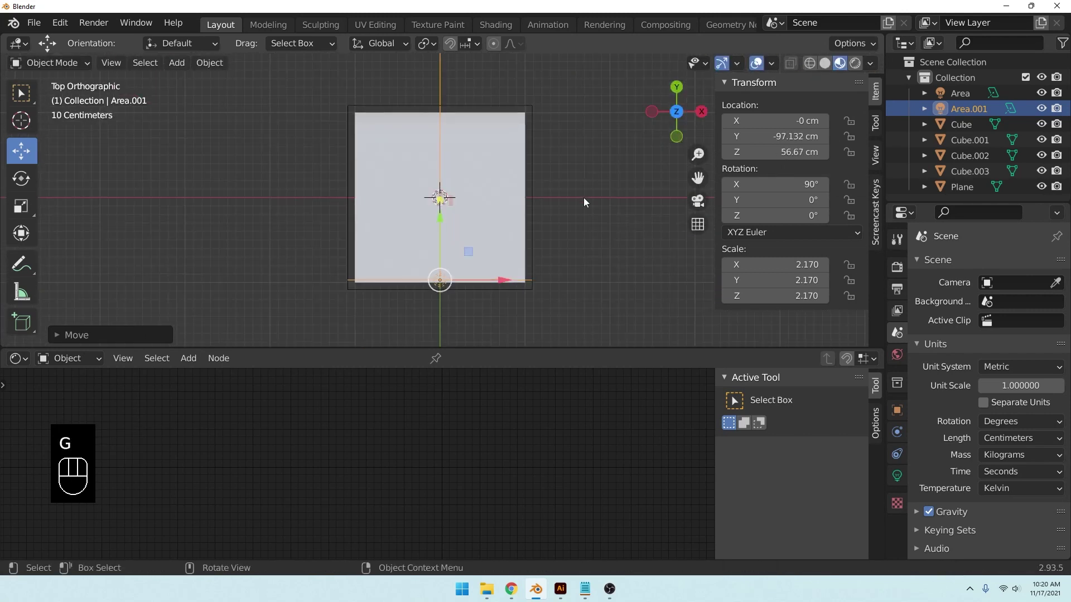
middle_click(539, 209)
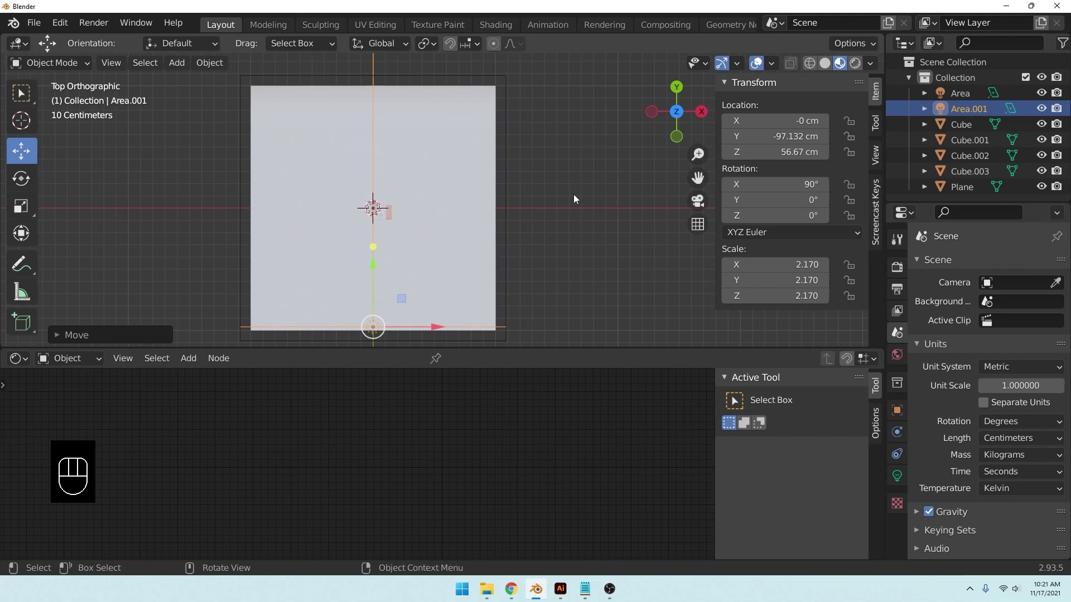
Step: Rotate the second light -45° about its vertical axis toward the boxes
key("r")
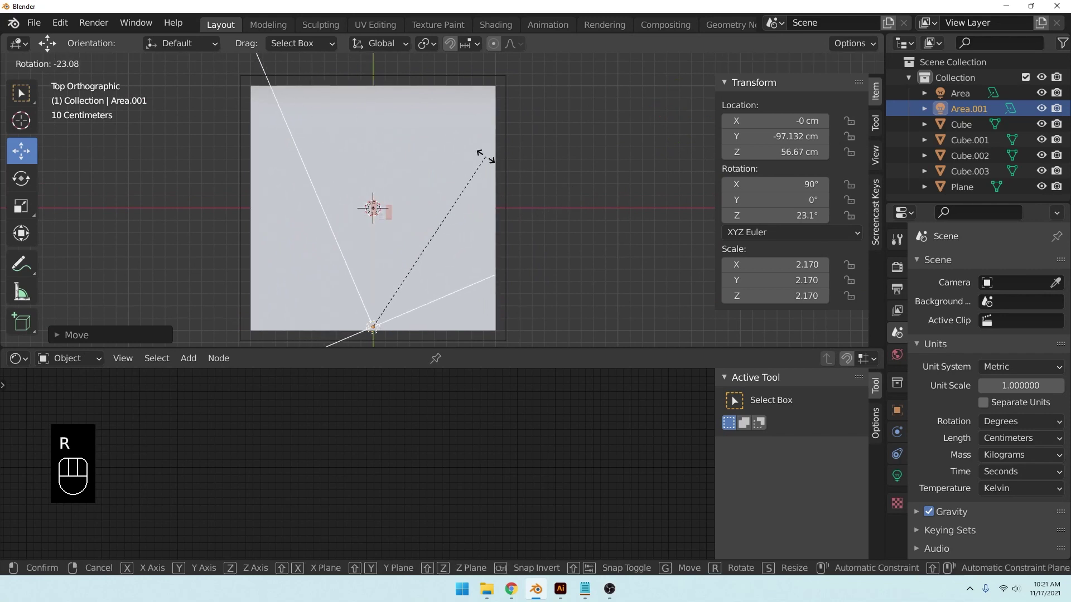
key("4")
left_click(490, 160)
key("ctrl+z")
key("r")
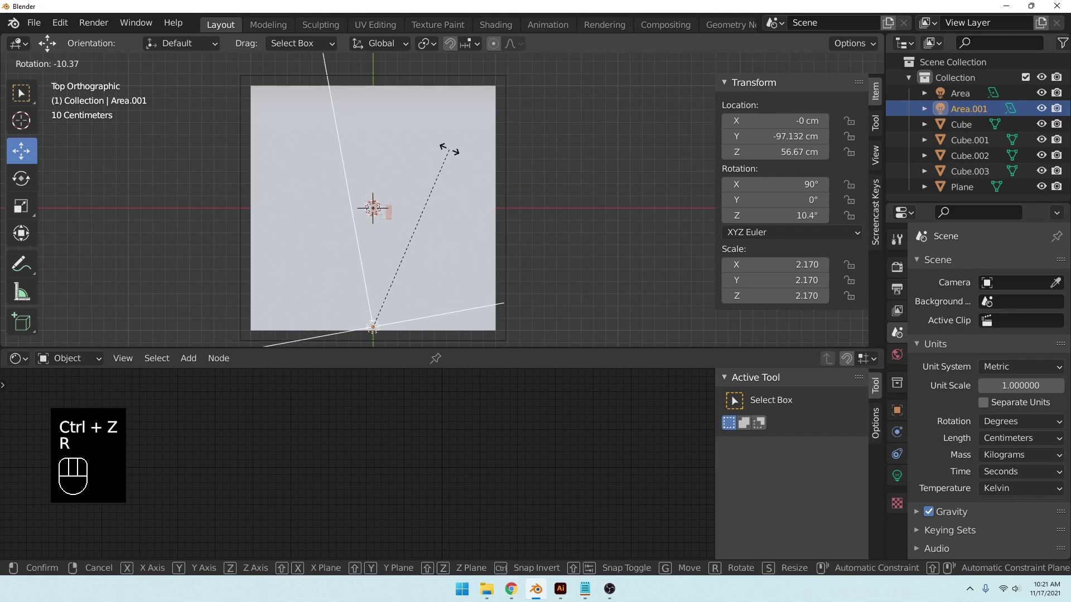
key("-")
key("4")
key("Return")
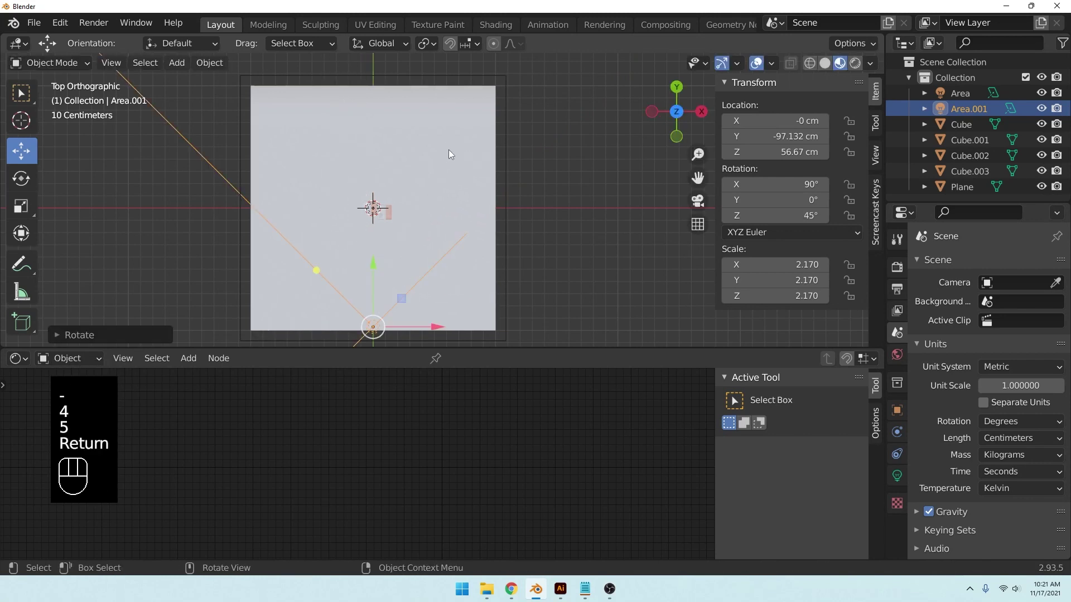
Step: Place the angled light front-right of the boxes and check the lit backdrop
left_click_drag(479, 183, 471, 195)
middle_click(487, 195)
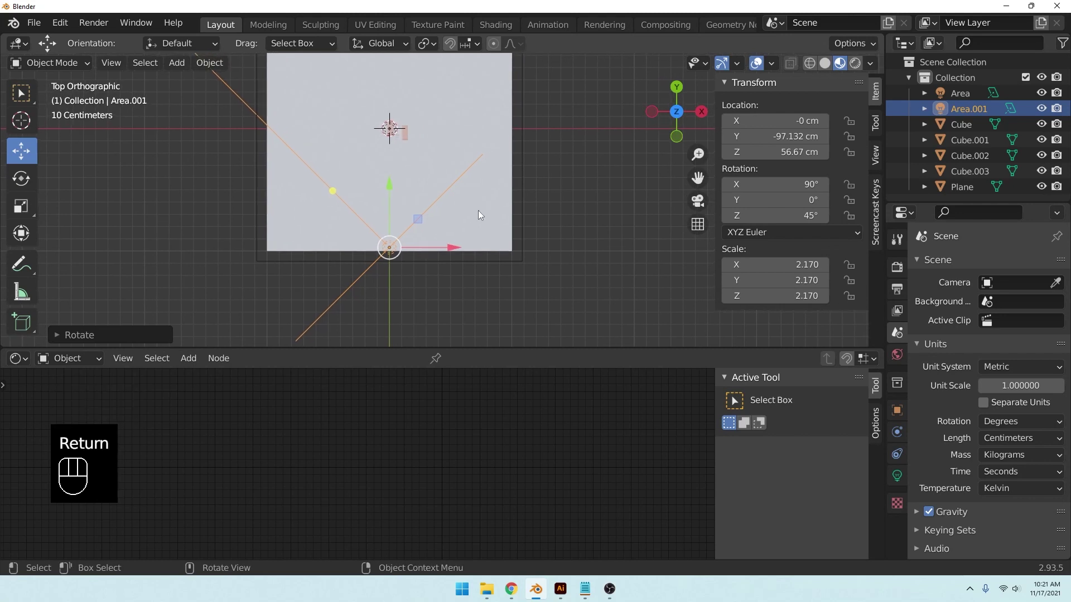
key("g")
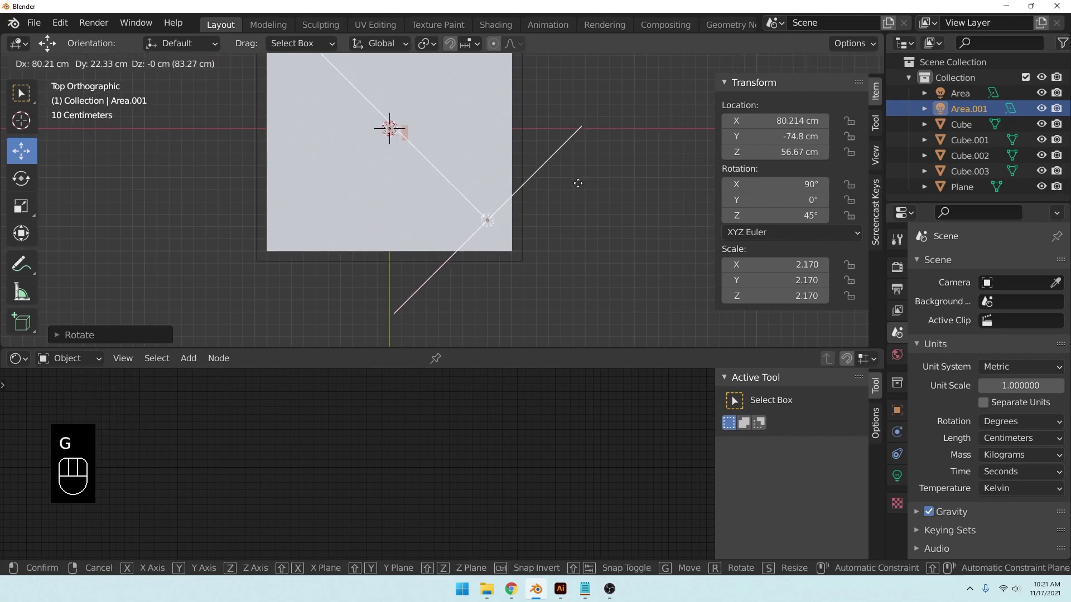
left_click(582, 187)
left_click_drag(579, 203, 580, 174)
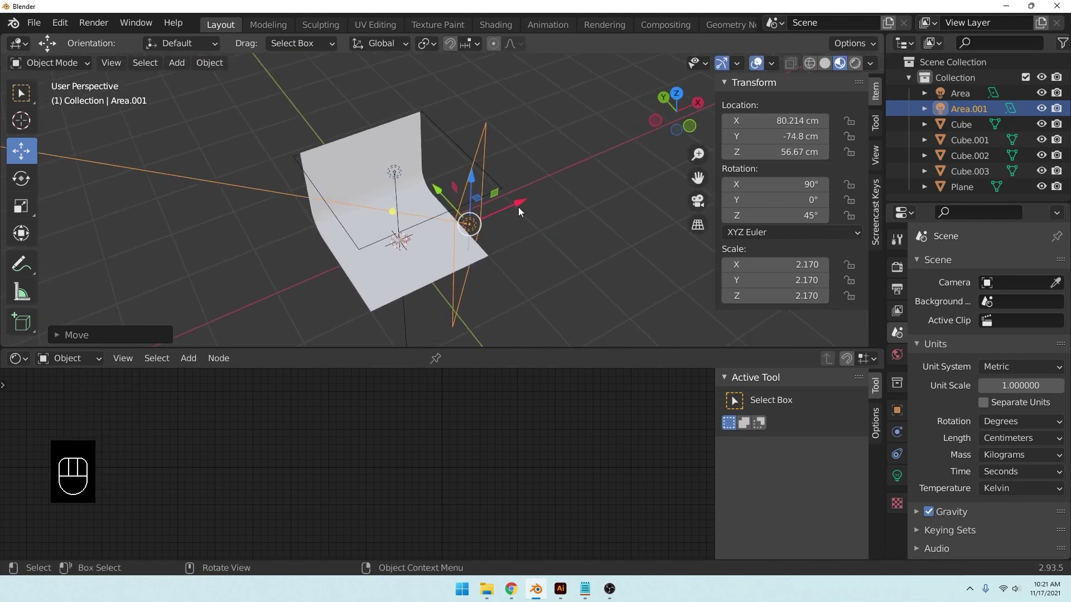
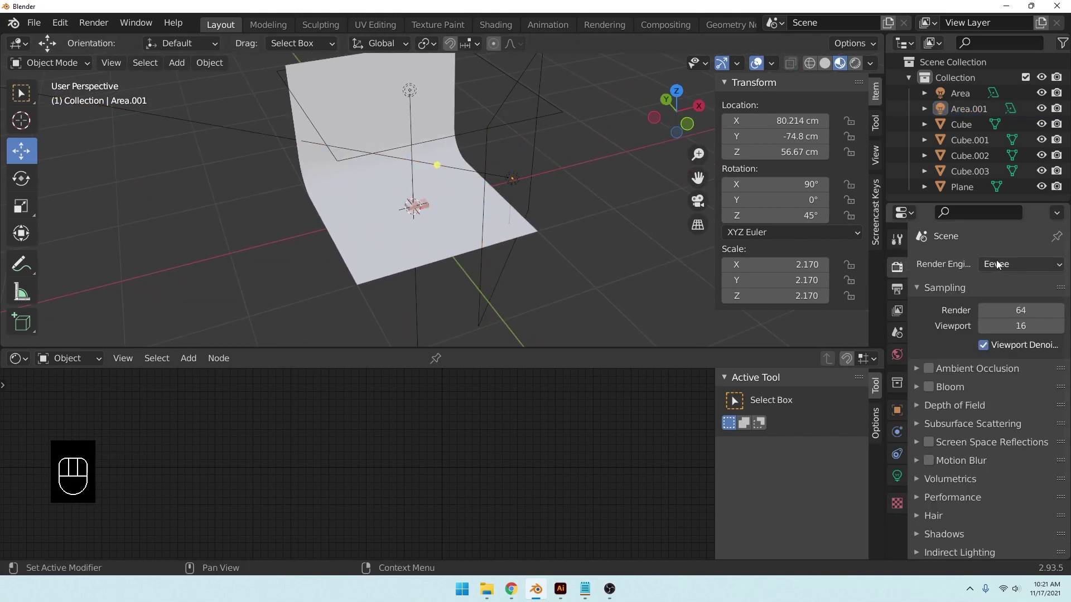
Step: Switch to Cycles on GPU Compute with OptiX denoising for both render and viewport
left_click_drag(1001, 264, 1005, 317)
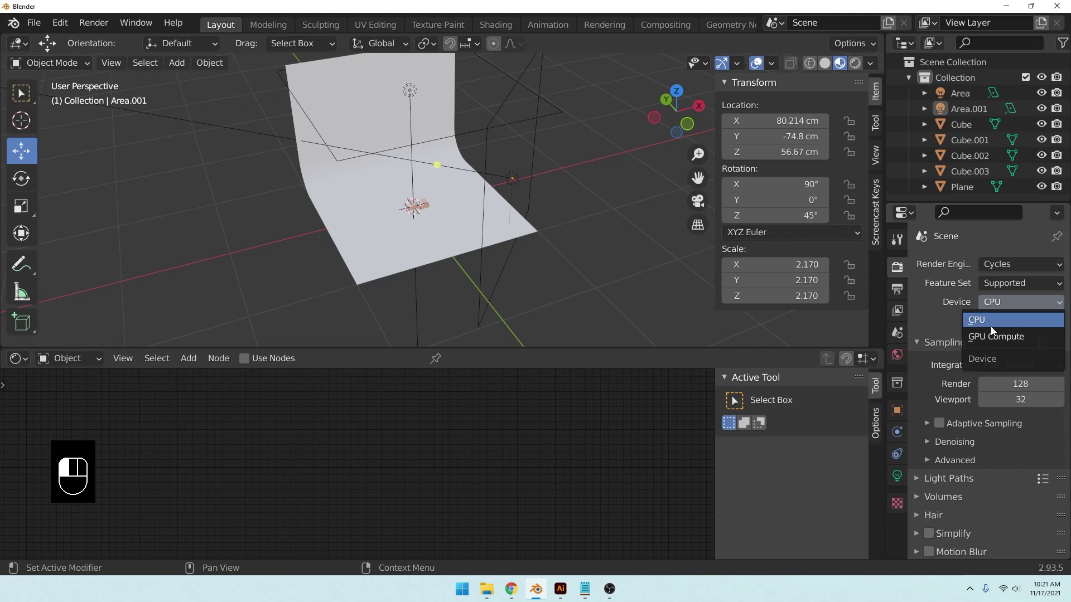
left_click(939, 363)
left_click(992, 344)
left_click(987, 364)
left_click_drag(1032, 346, 1012, 379)
left_click_drag(1025, 374, 1005, 405)
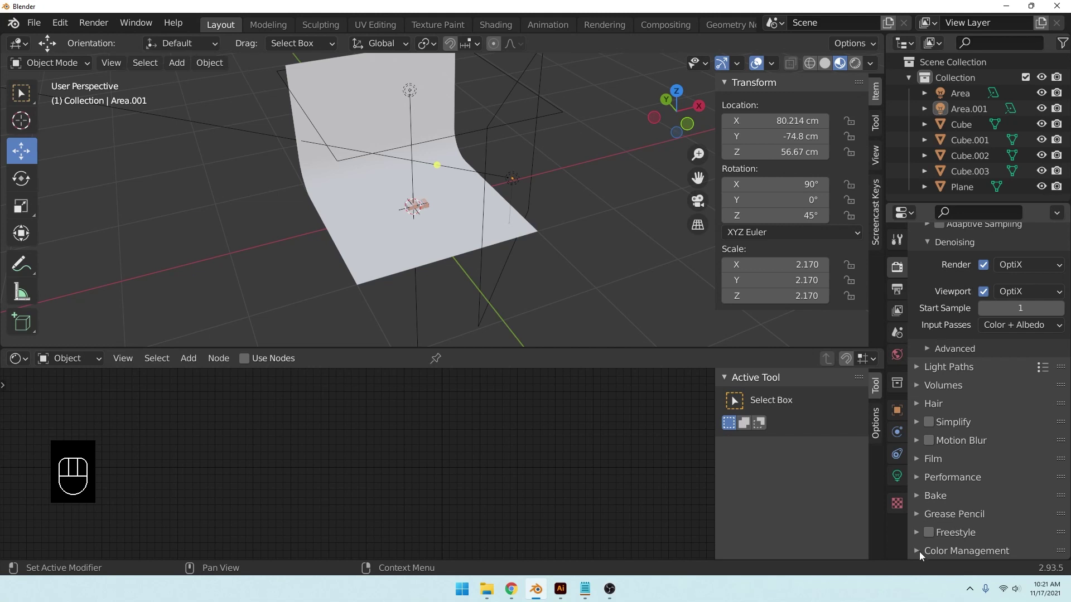
Step: Set Color Management to Standard view transform with the High Contrast look
left_click_drag(1023, 456, 1010, 444)
left_click_drag(1011, 476, 966, 431)
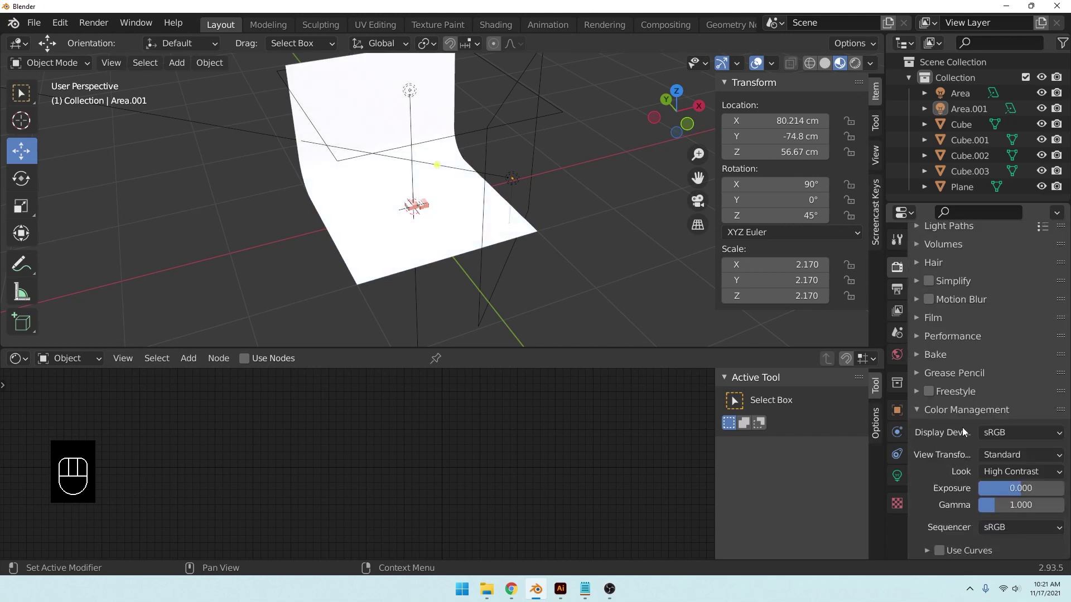
Step: Zoom into the boxes in rendered preview and raise the bg material's Specular to 1.0
middle_click(587, 199)
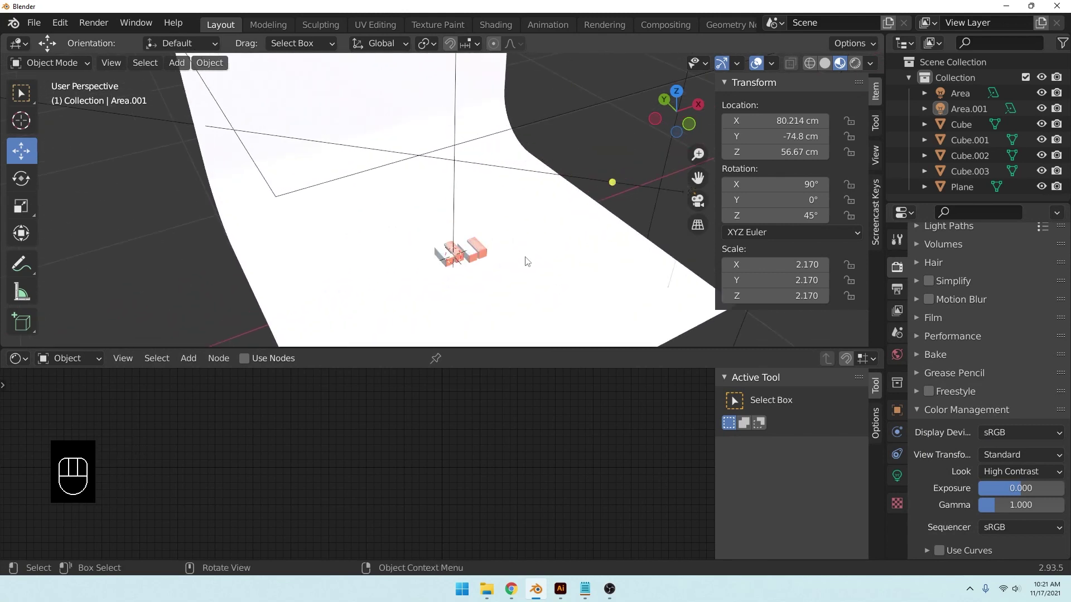
middle_click(499, 151)
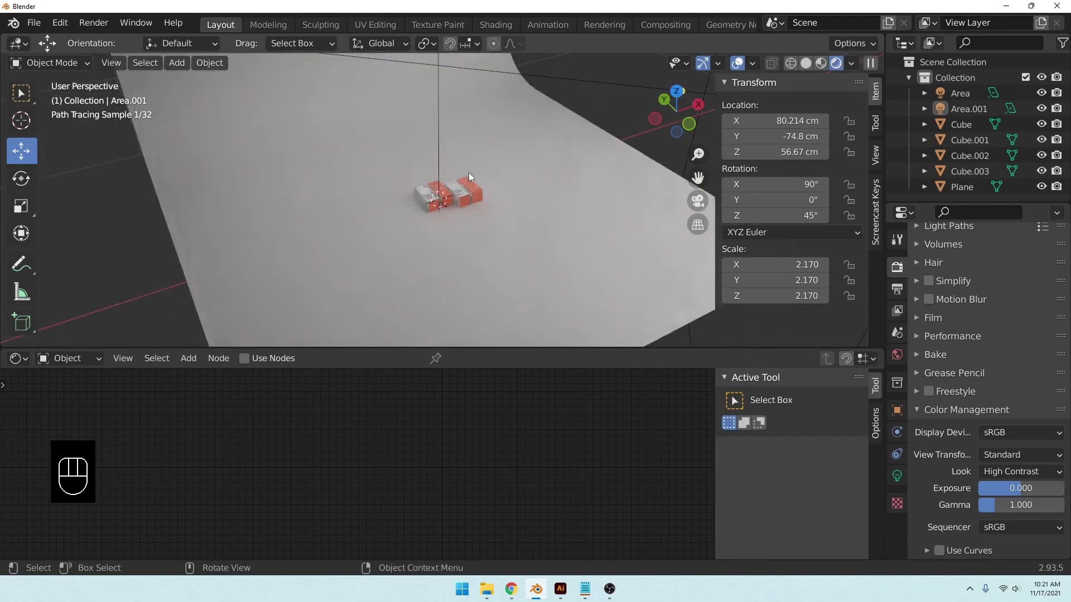
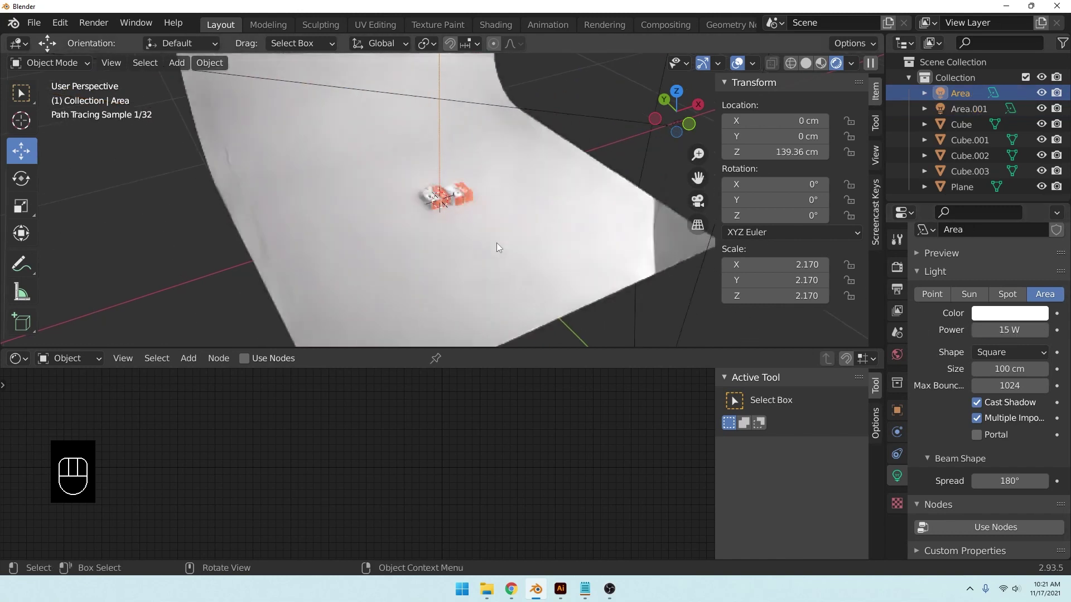
middle_click(501, 247)
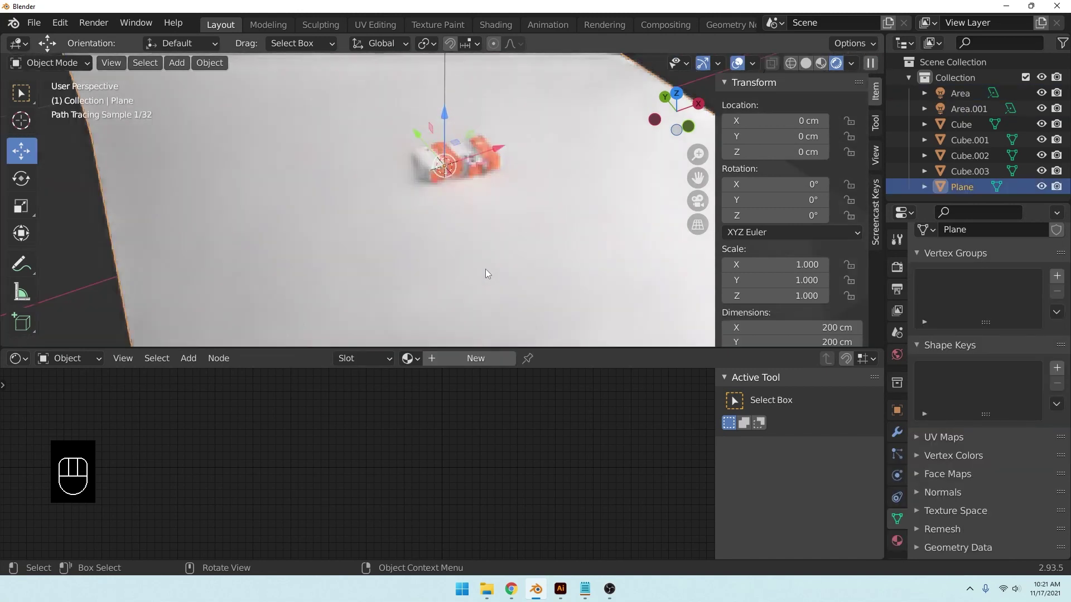
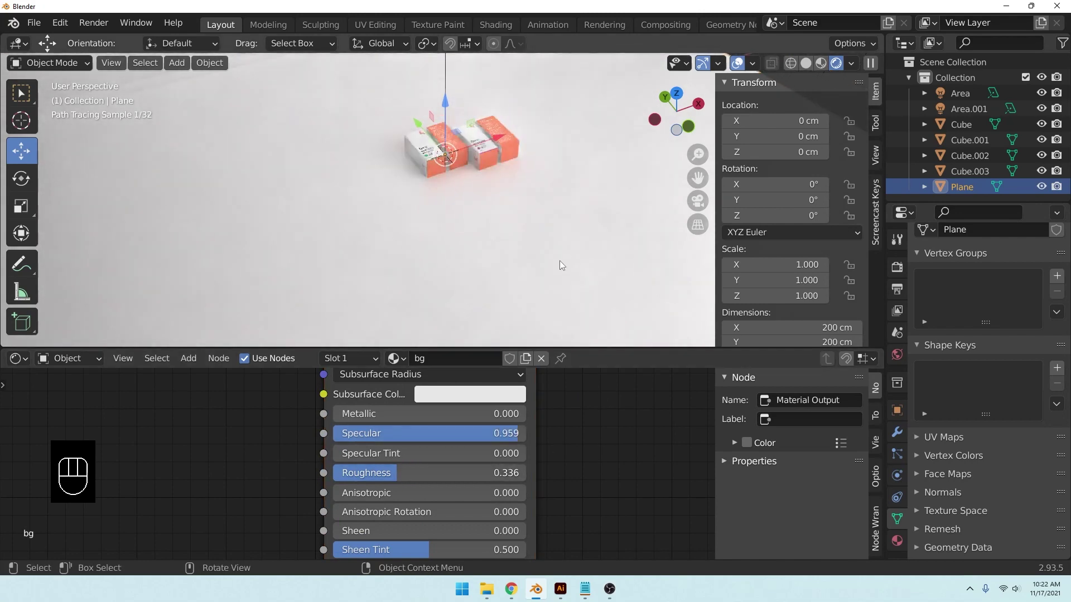
left_click(516, 438)
left_click(592, 470)
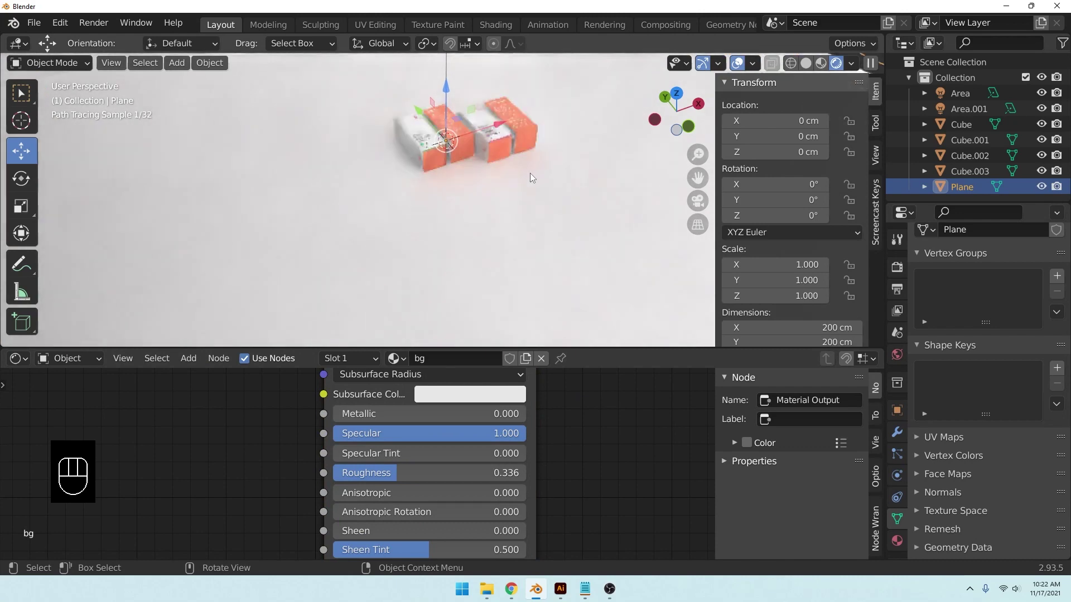
Step: Add a camera, align it to the three-quarter view and reframe it closer on the boxes
key("shift+a")
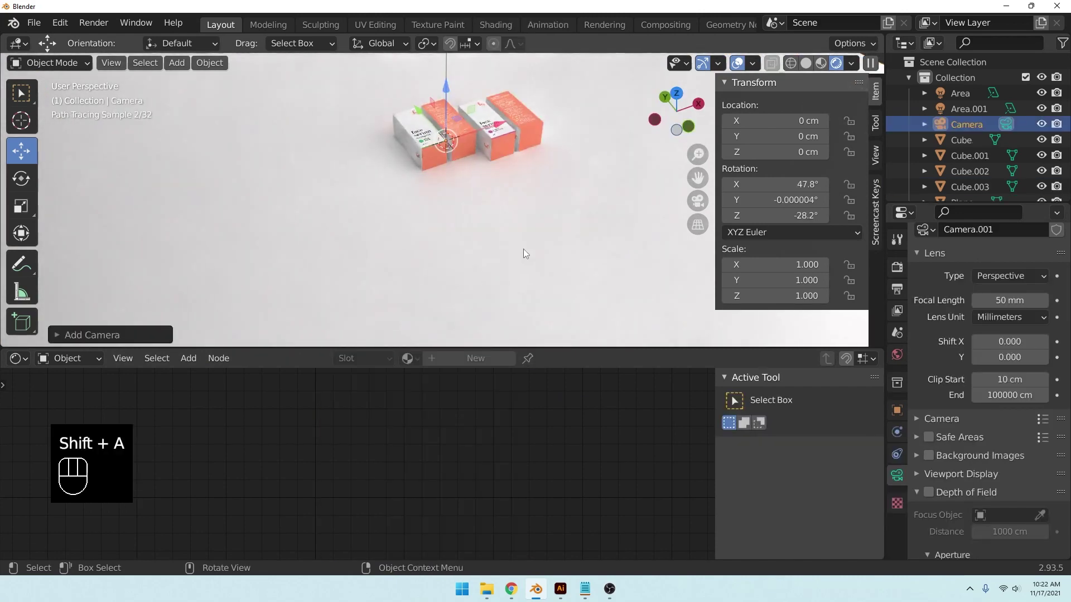
left_click_drag(509, 182, 492, 262)
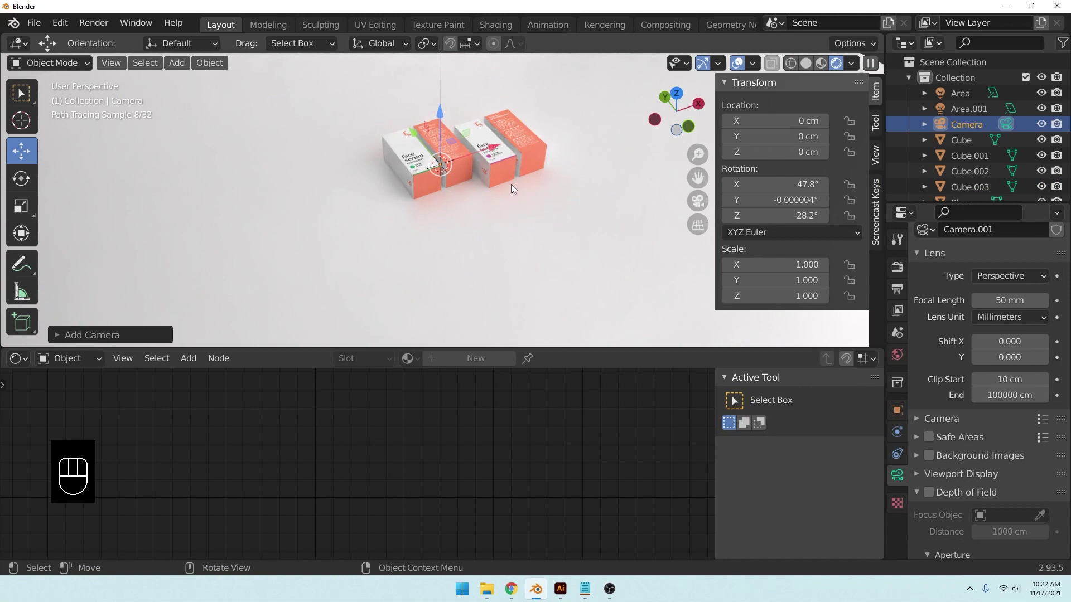
key("ctrl+alt+KP_0")
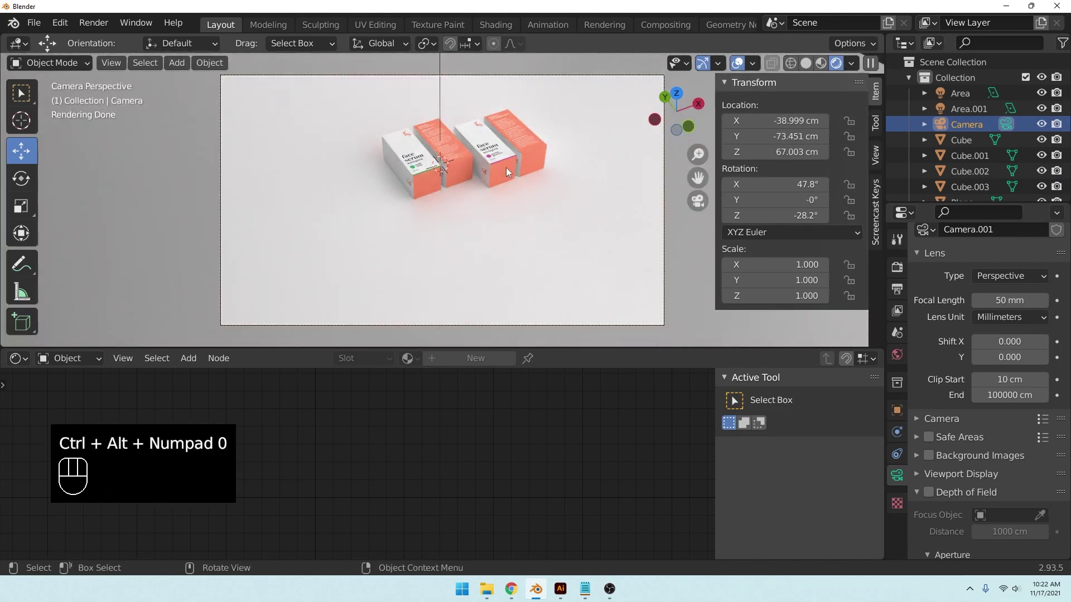
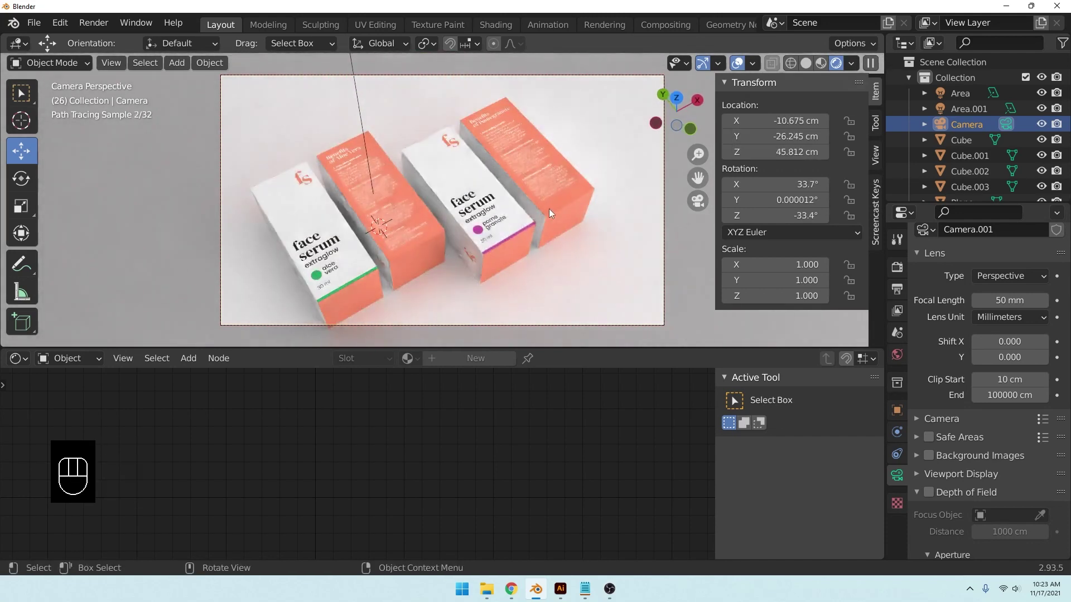
left_click_drag(559, 197, 569, 196)
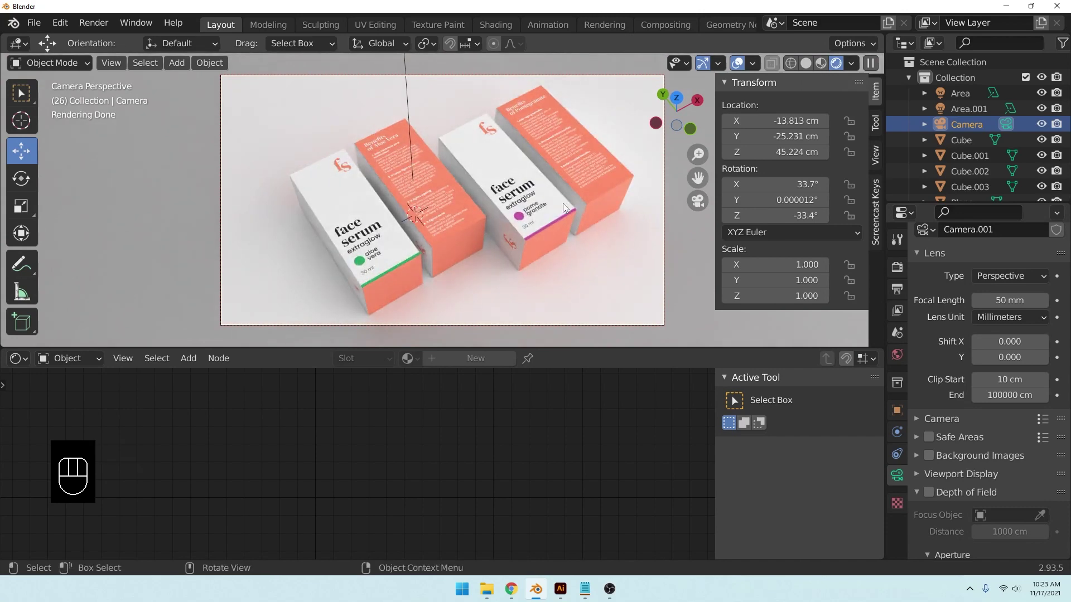
middle_click(564, 207)
Step: Render the camera view with F12, then re-render after checking GPU Compute
key("F12")
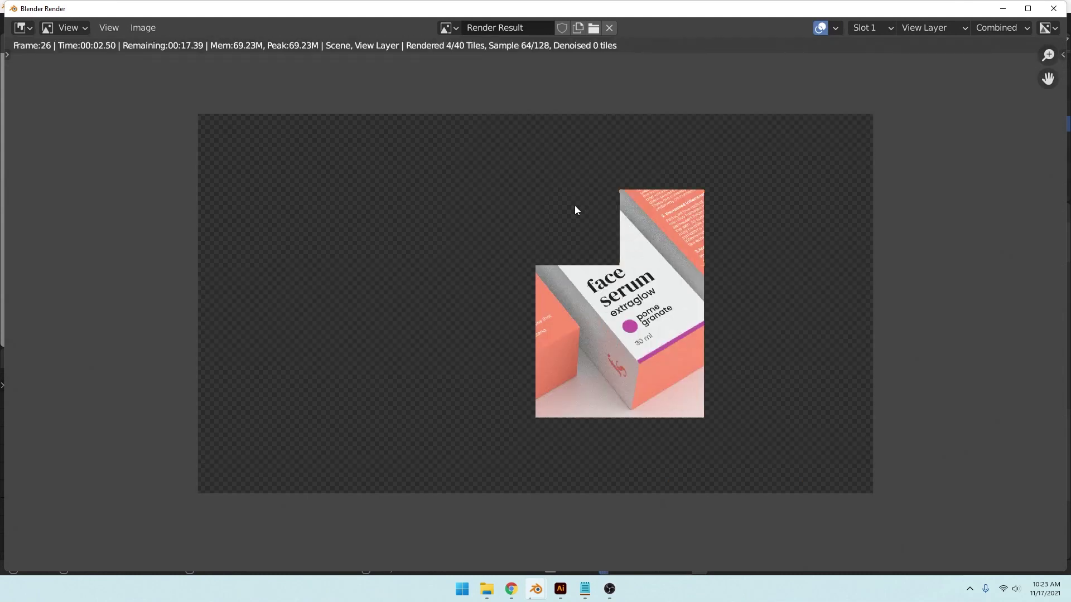
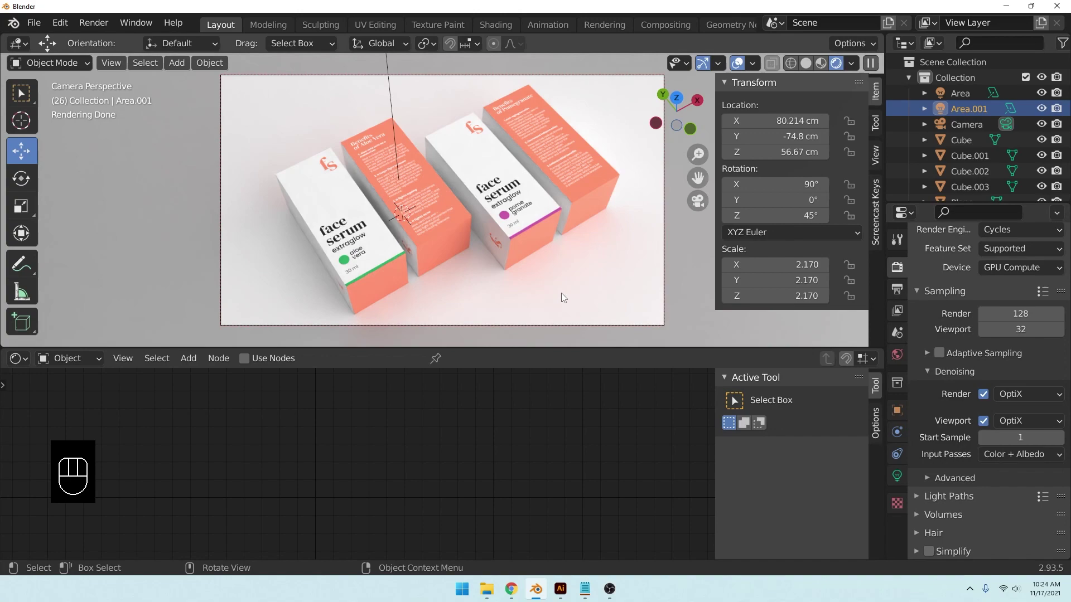
key("F12")
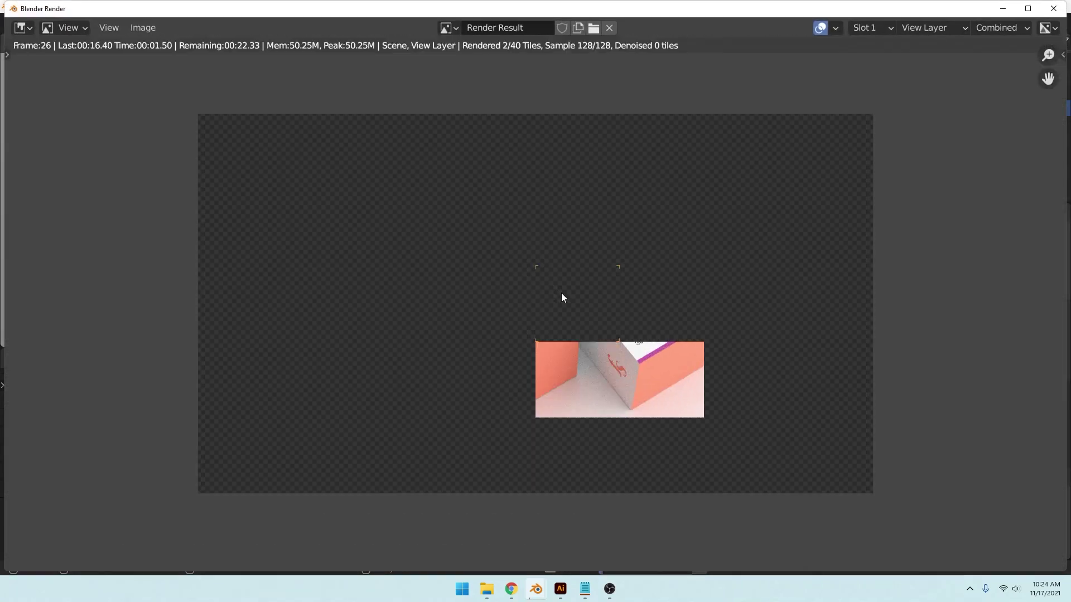